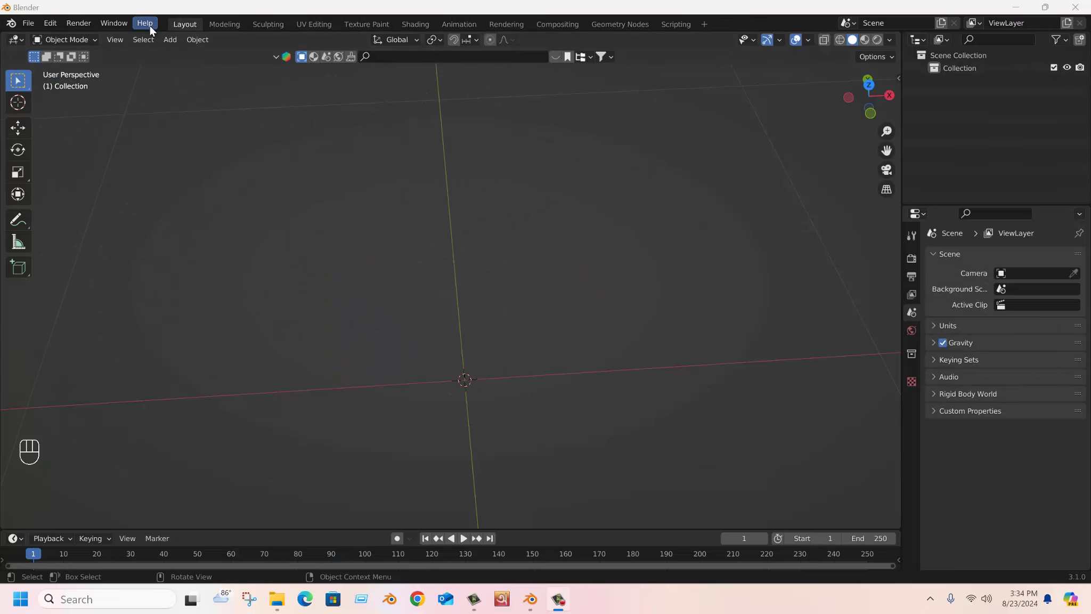
Add a plane at the origin and subdivide its mesh into a fine grid of cuts
drag(176, 47, 325, 60)
scroll(down, 3)
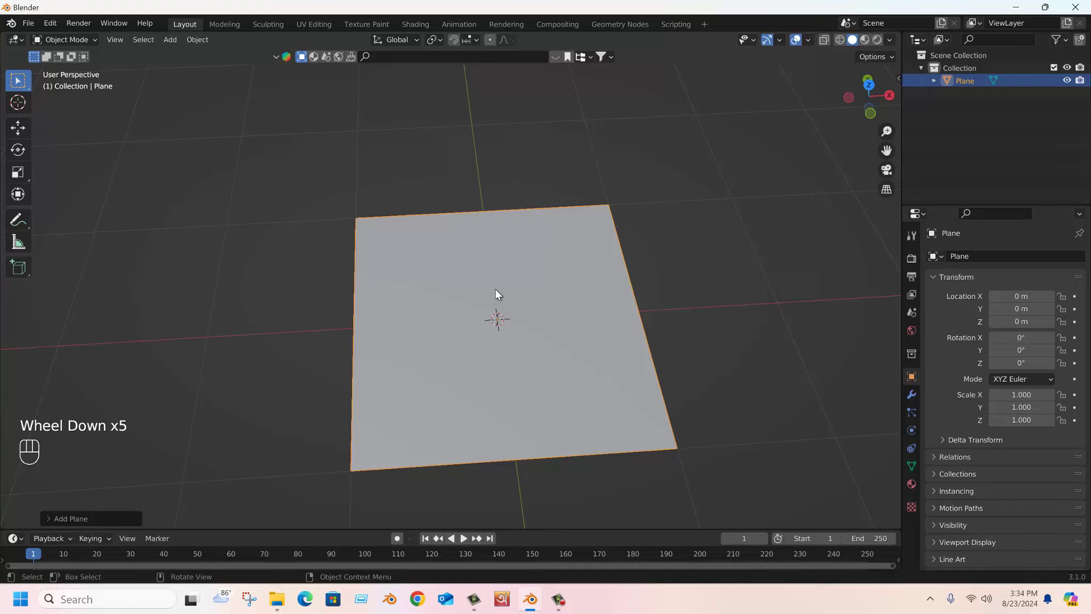
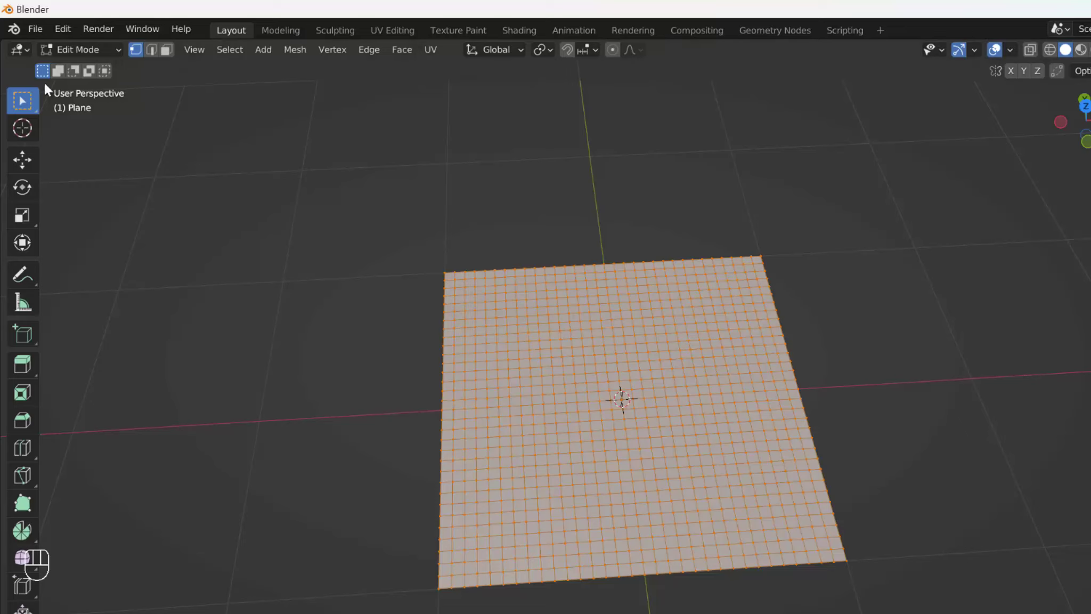
Return to Object Mode and create a material named 'road base color' on the plane
drag(94, 59, 81, 80)
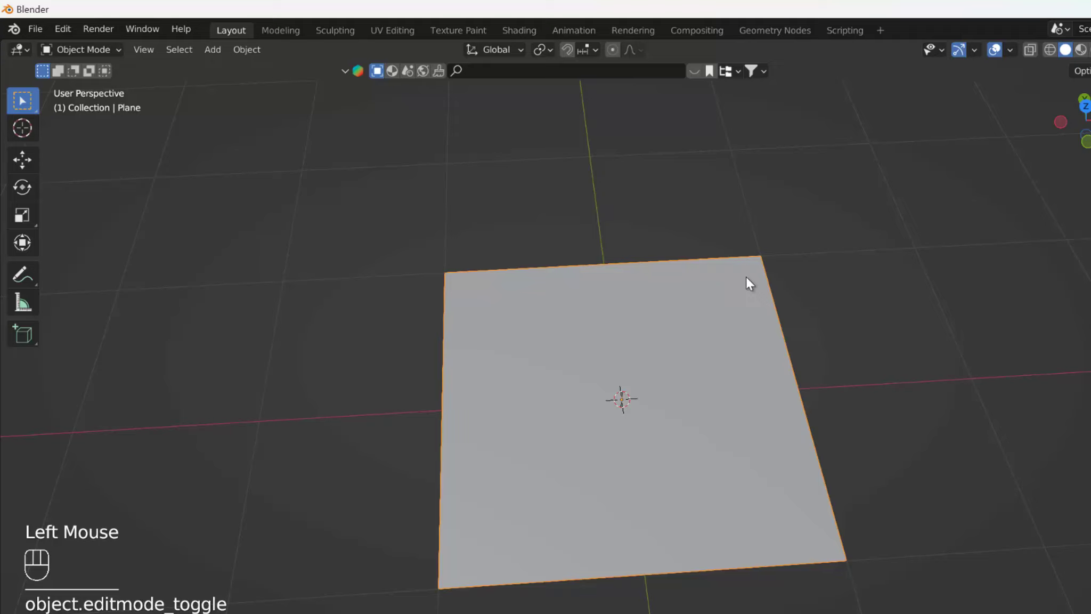
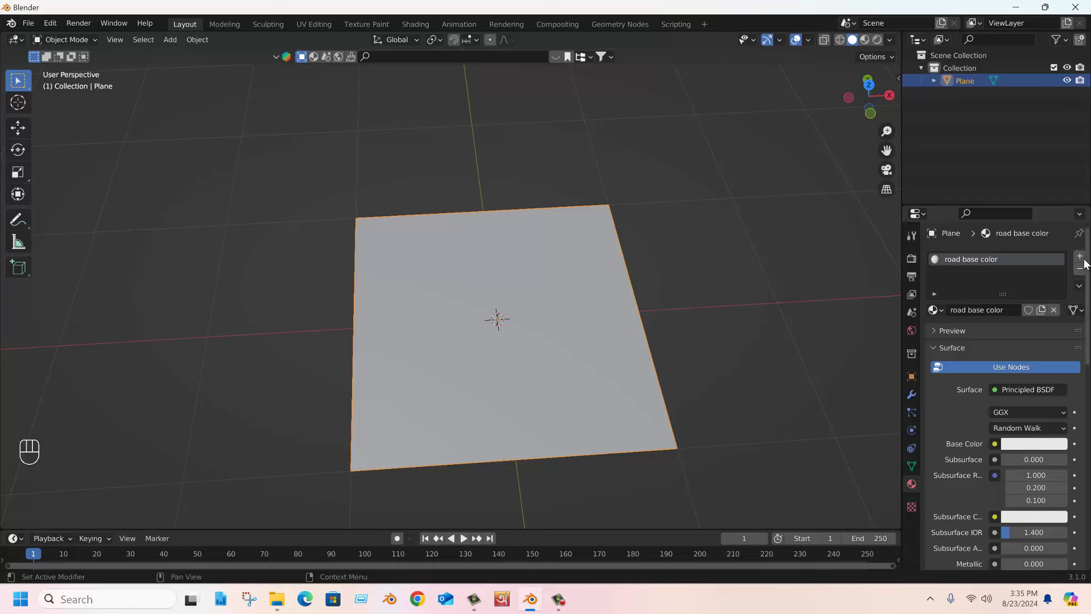
Add a 'side color' material slot and set road base color's Base Color V to 0 (black)
click(1085, 262)
click(1011, 341)
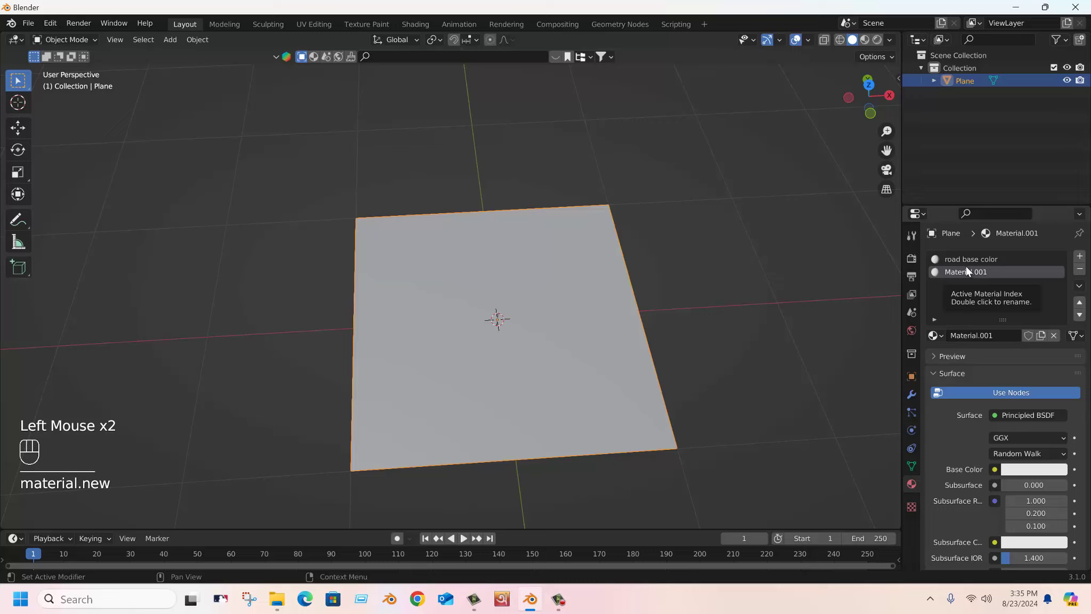
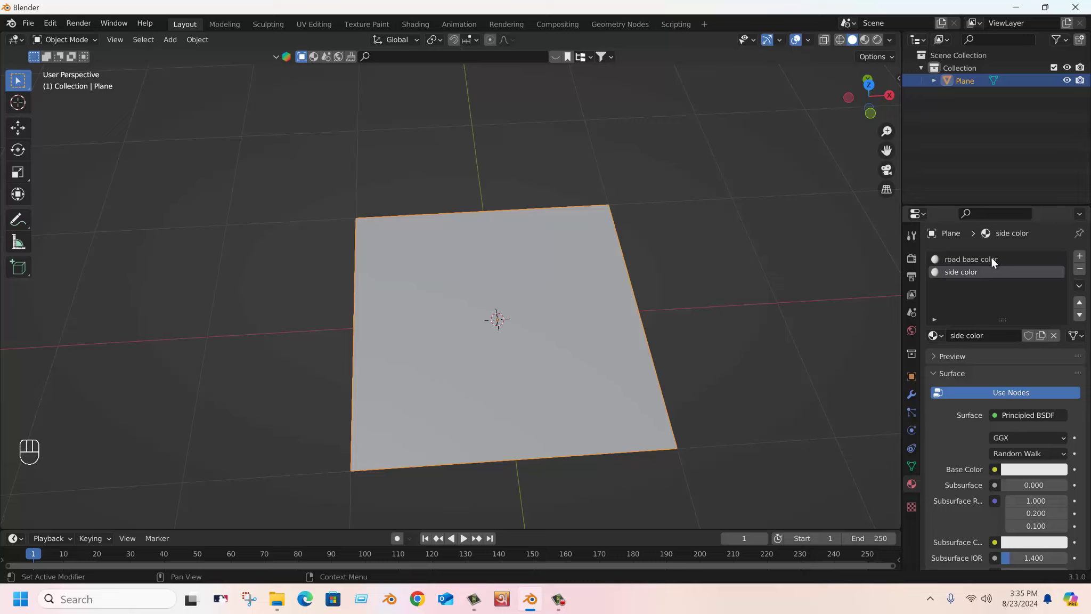
click(982, 264)
click(980, 262)
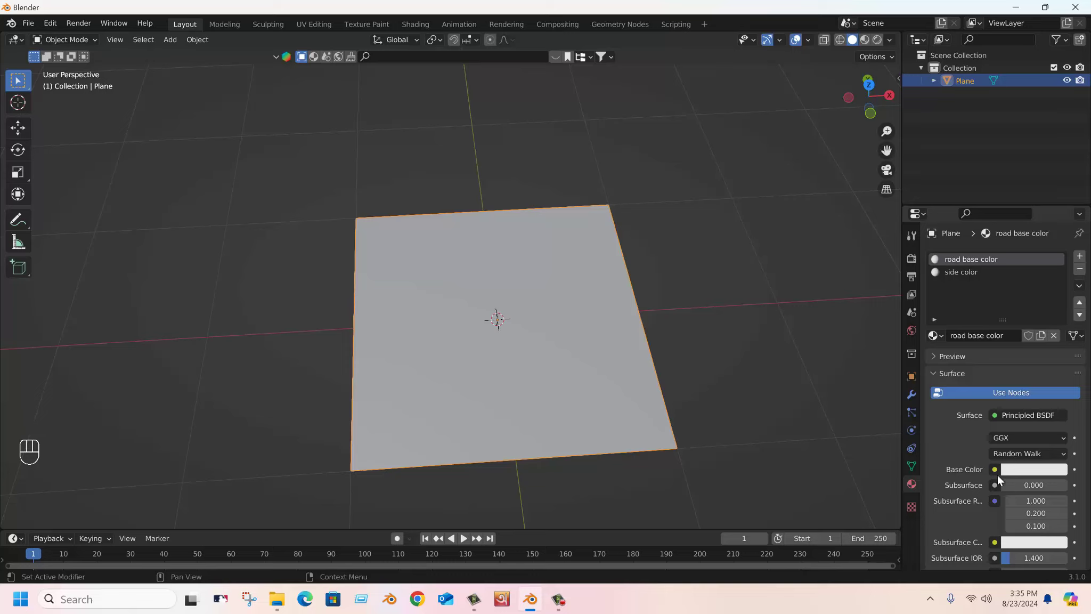
click(1017, 477)
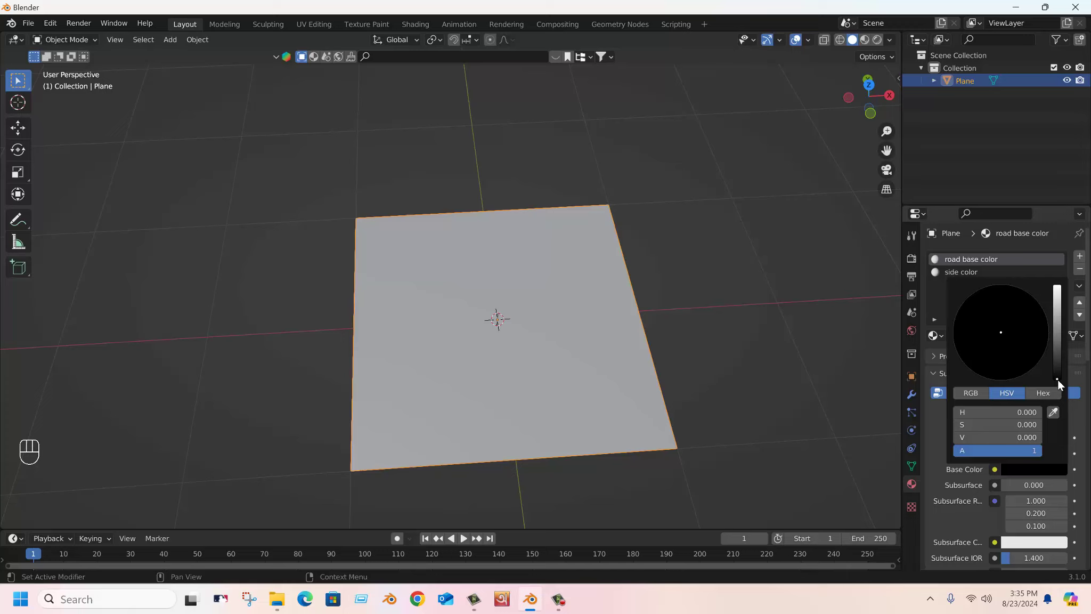
Make side color's Base Color yellow and add a third, empty material slot
click(974, 277)
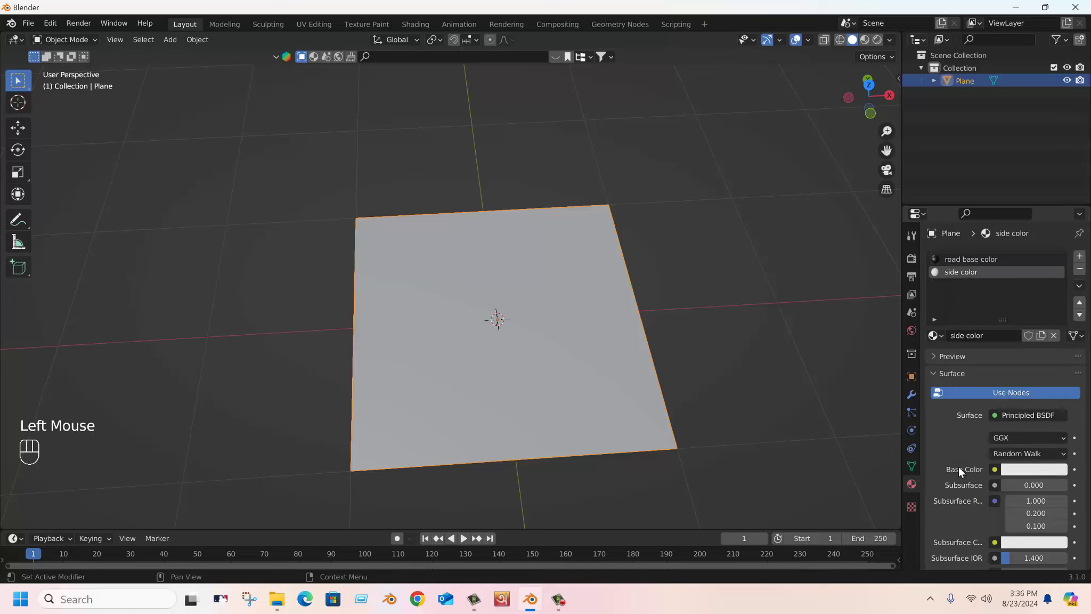
click(1023, 477)
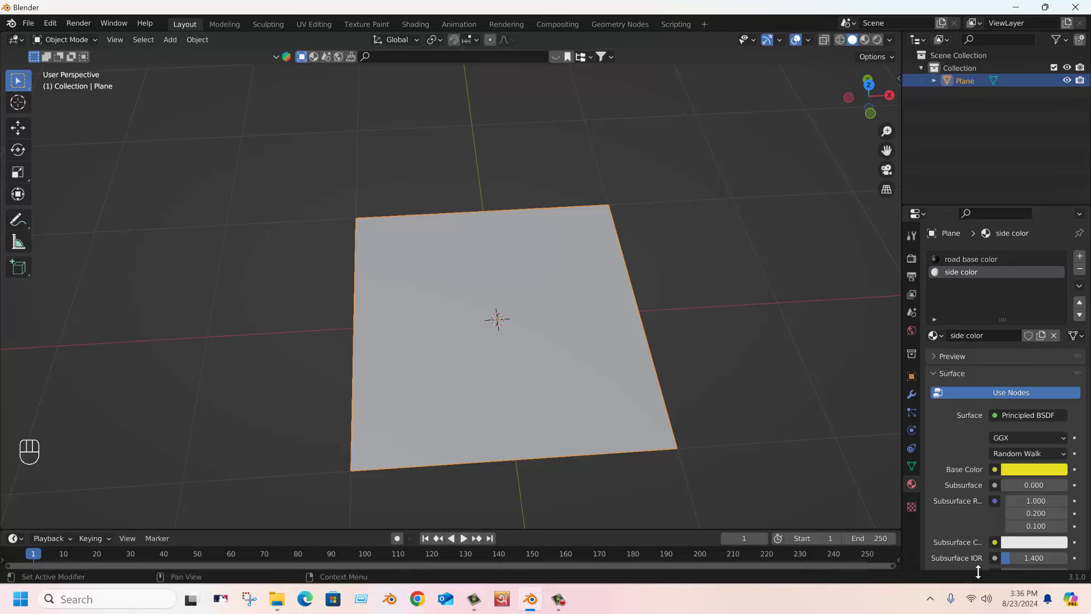
click(1013, 297)
click(1083, 261)
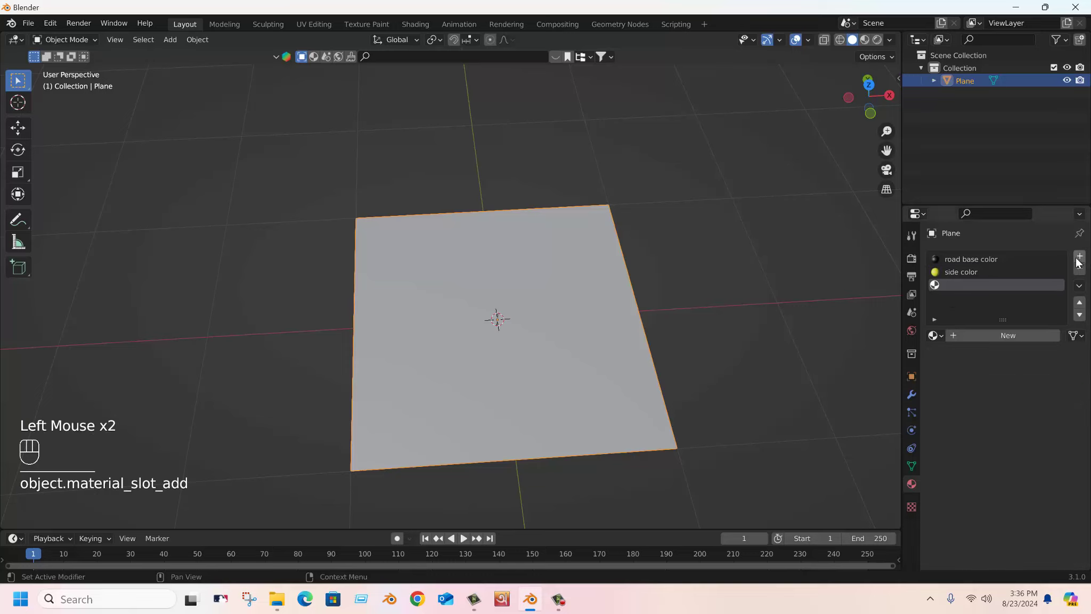
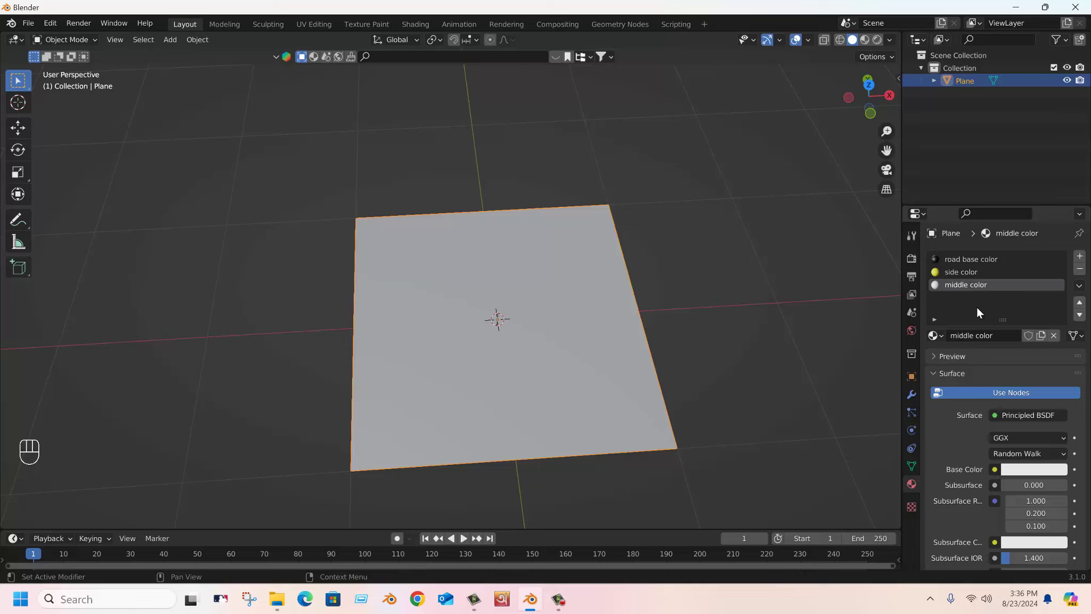
Create a white 'middle color' material in the last slot, review all three, and reselect road base color
click(1029, 472)
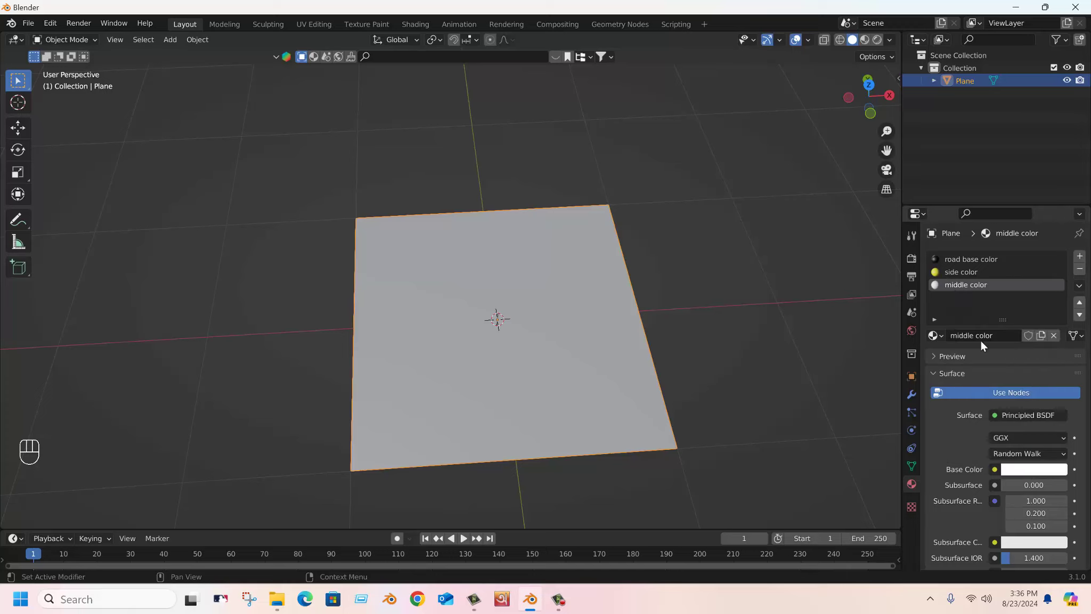
click(973, 309)
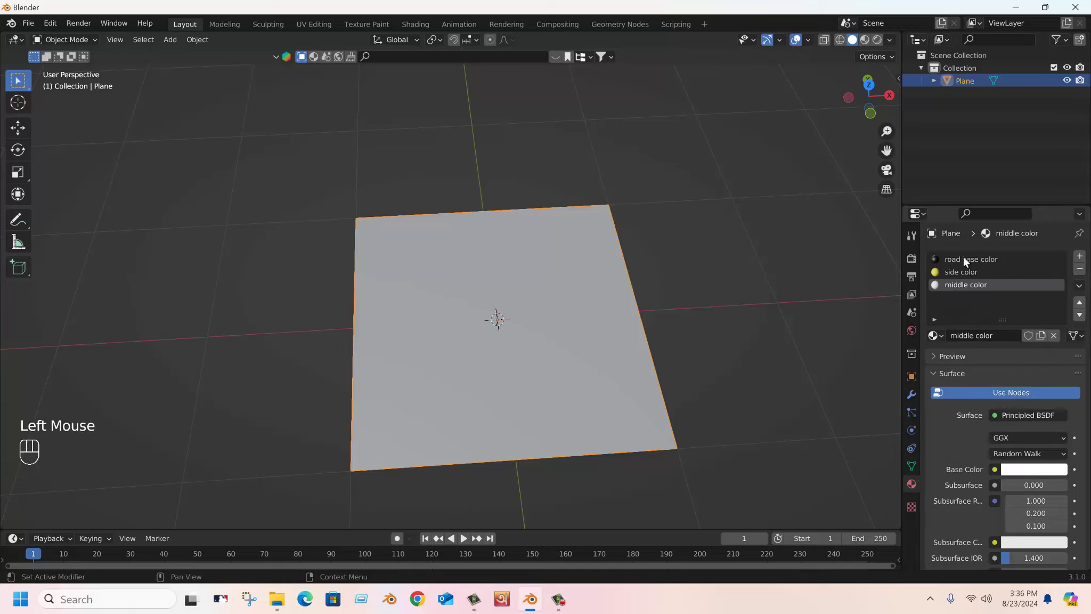
click(967, 262)
click(959, 279)
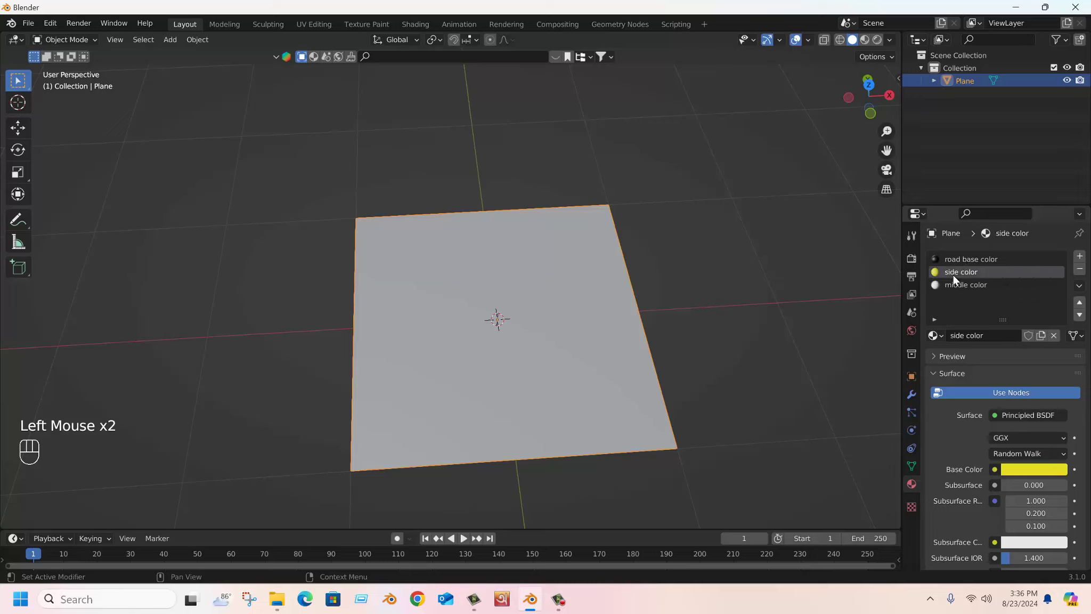
click(960, 291)
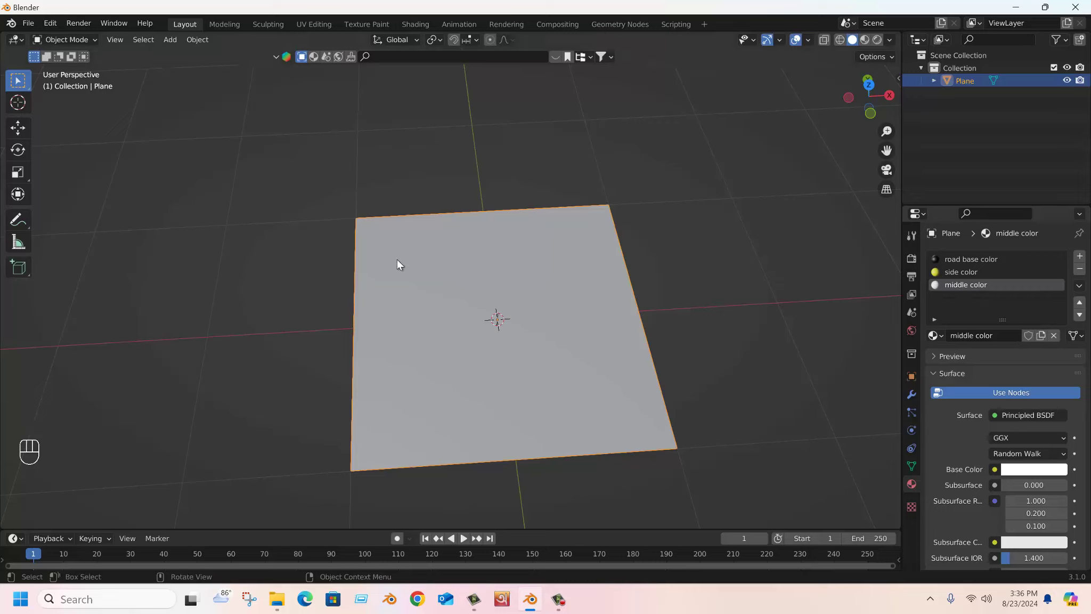
click(401, 264)
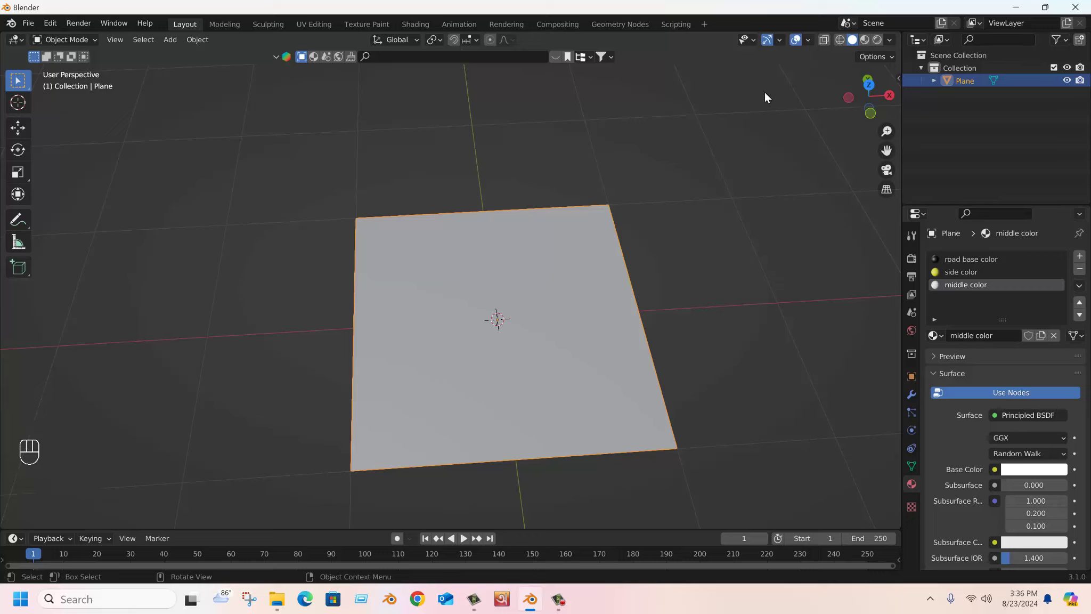
click(963, 263)
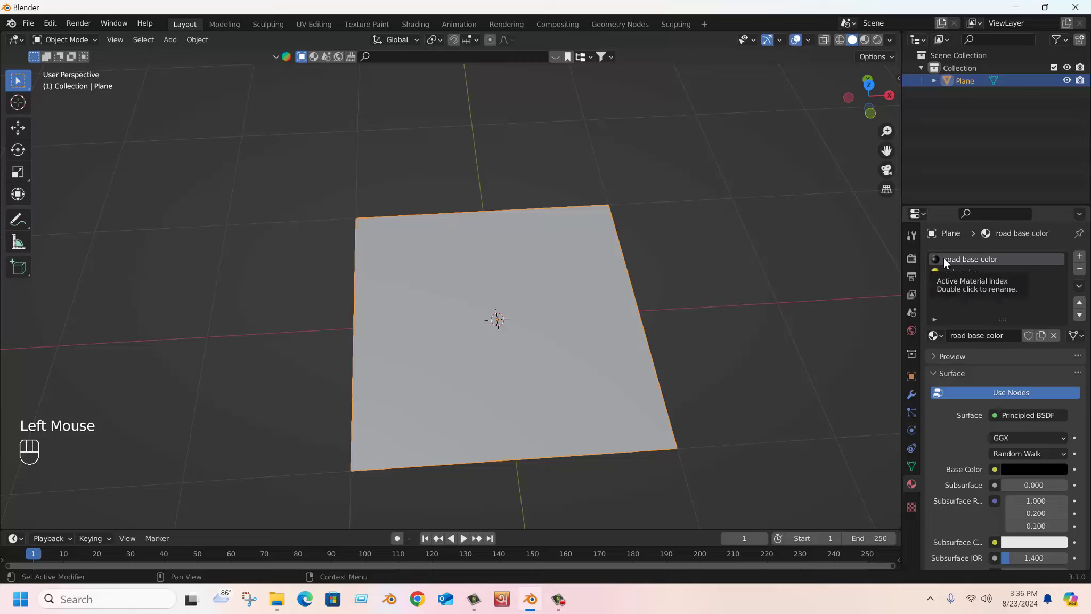
click(462, 306)
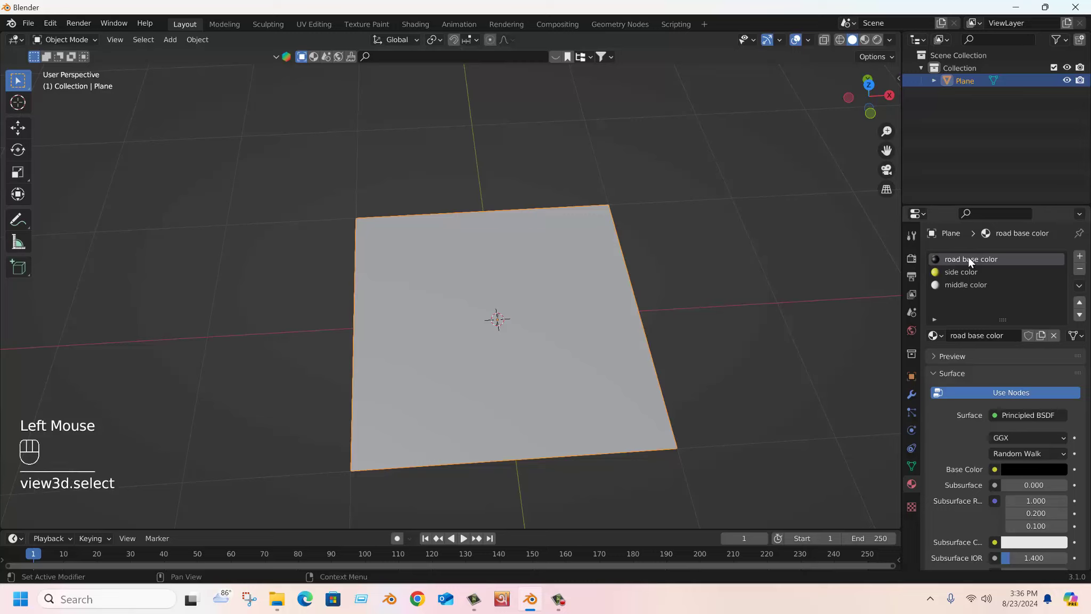
Switch the viewport to Material Preview so the plane shows its dark road base colour
click(972, 263)
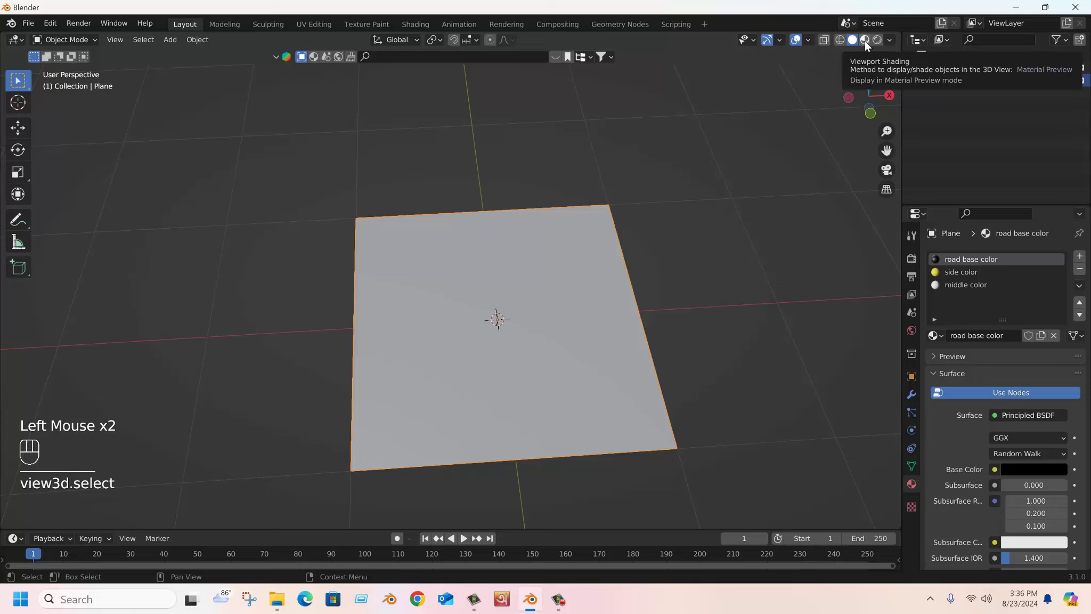
click(927, 49)
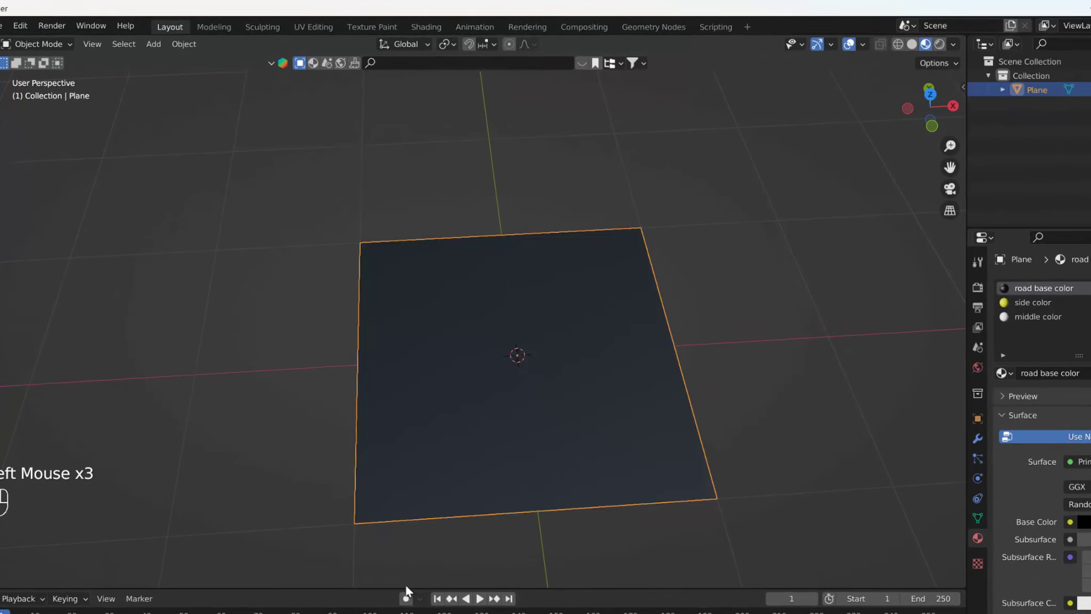
middle_click(380, 283)
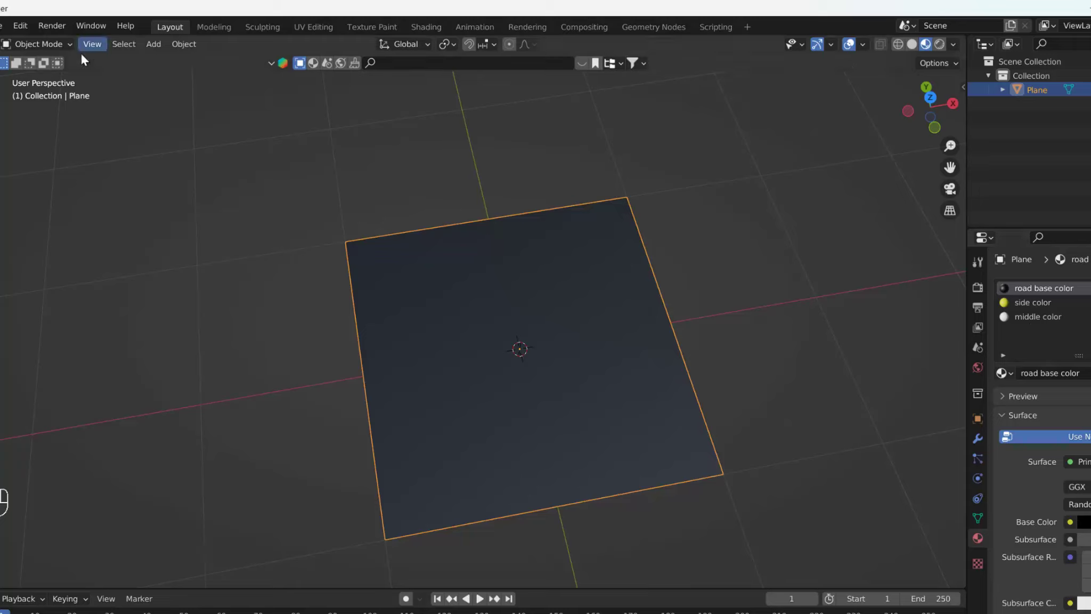
In face select mode, assign the yellow side color material to the two edge face rows
click(63, 49)
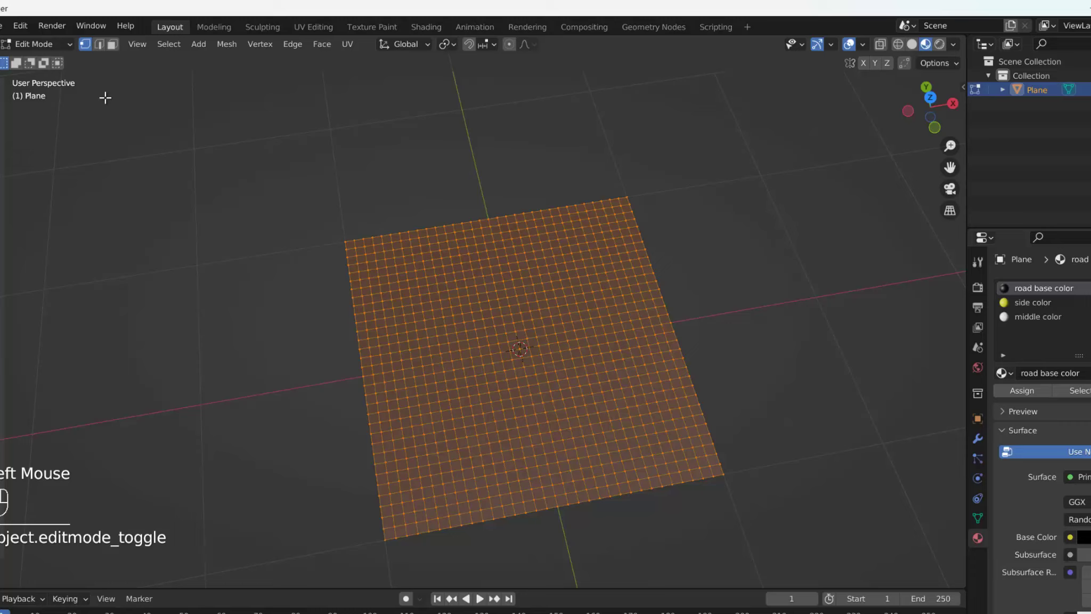
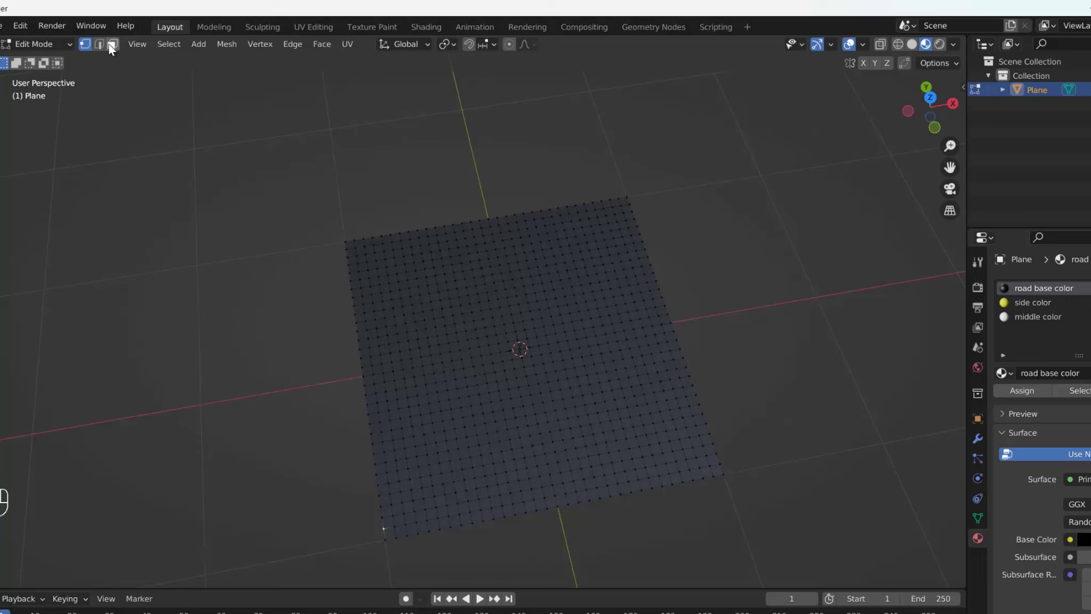
click(112, 48)
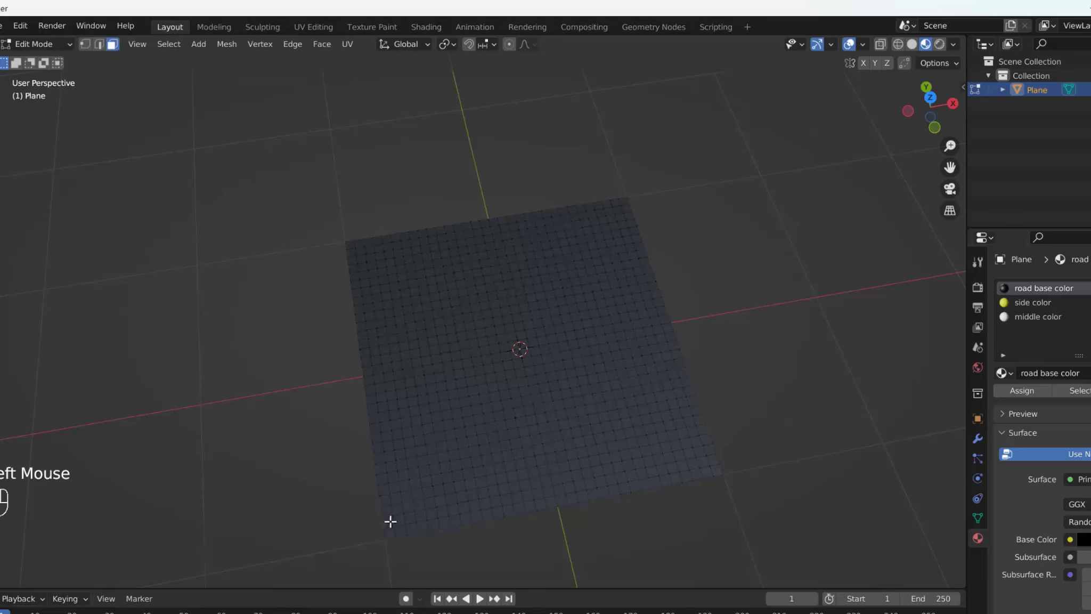
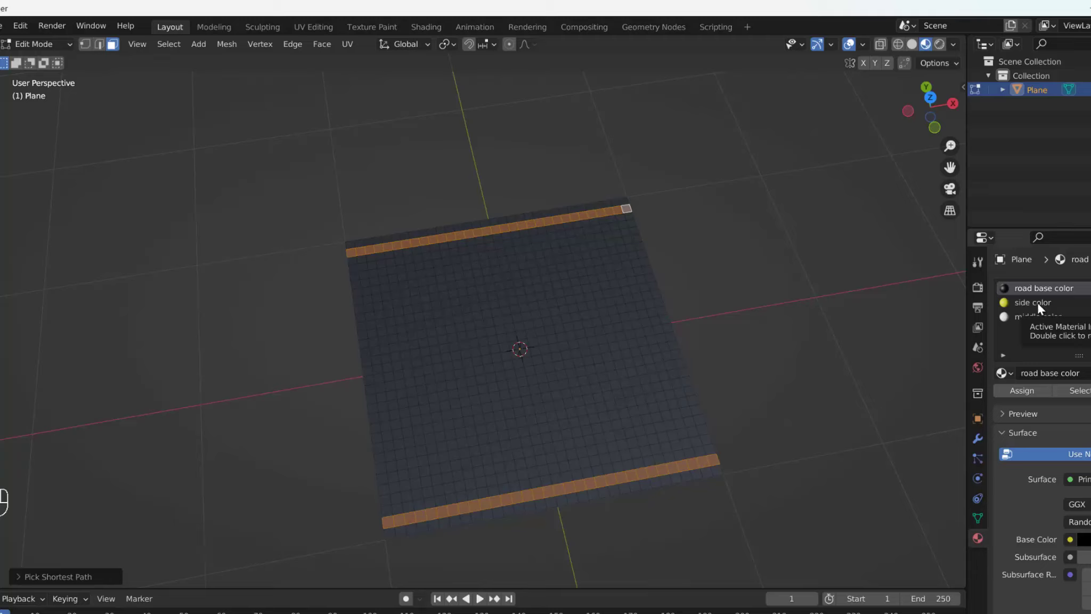
click(1042, 308)
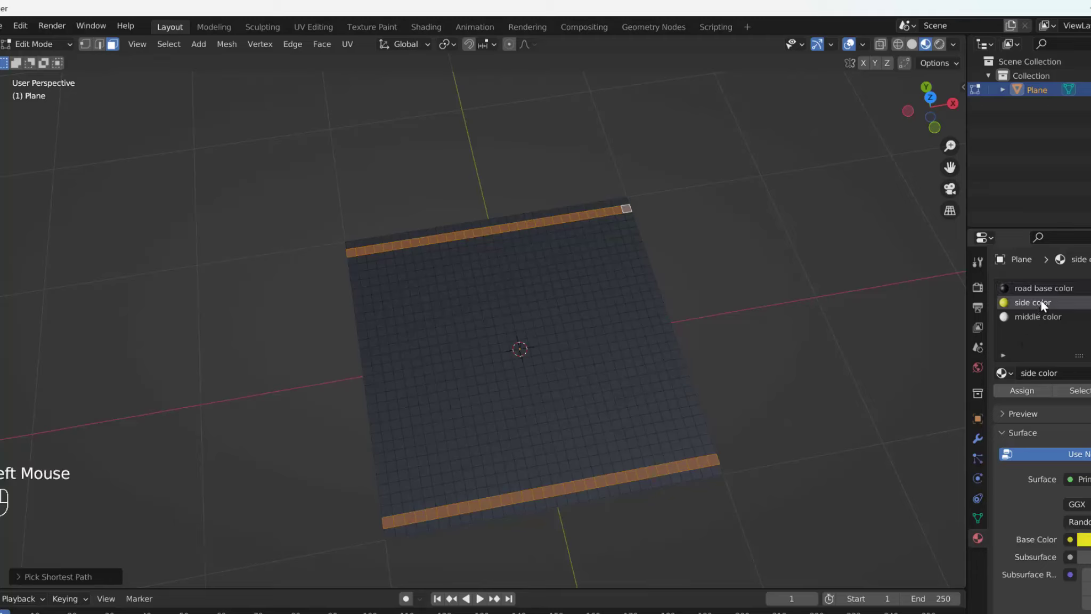
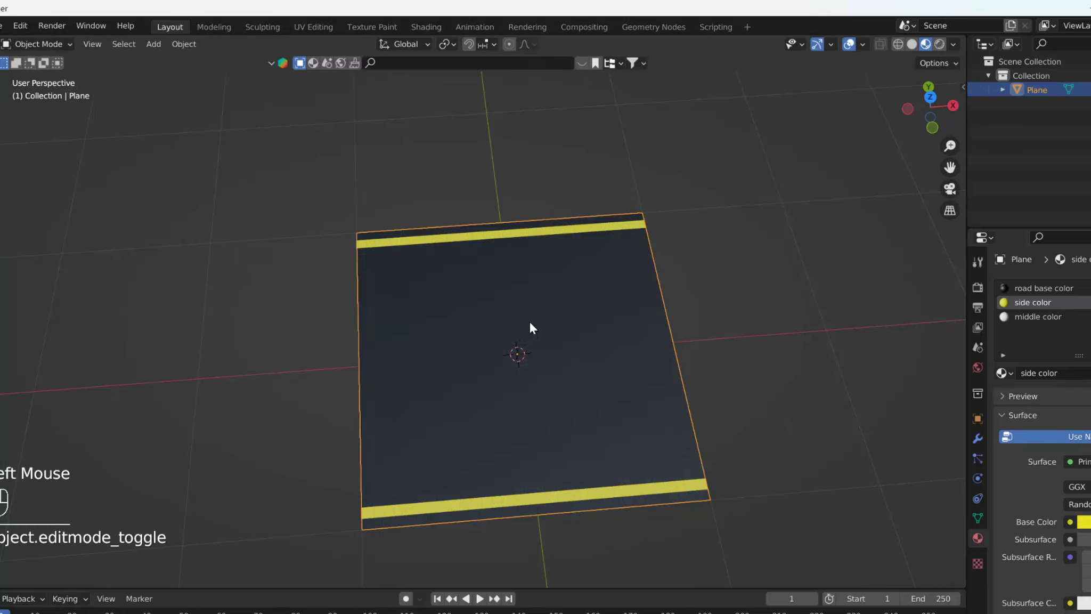
Assign middle color to alternating centre faces, making white dashes, and return to Object Mode
click(35, 47)
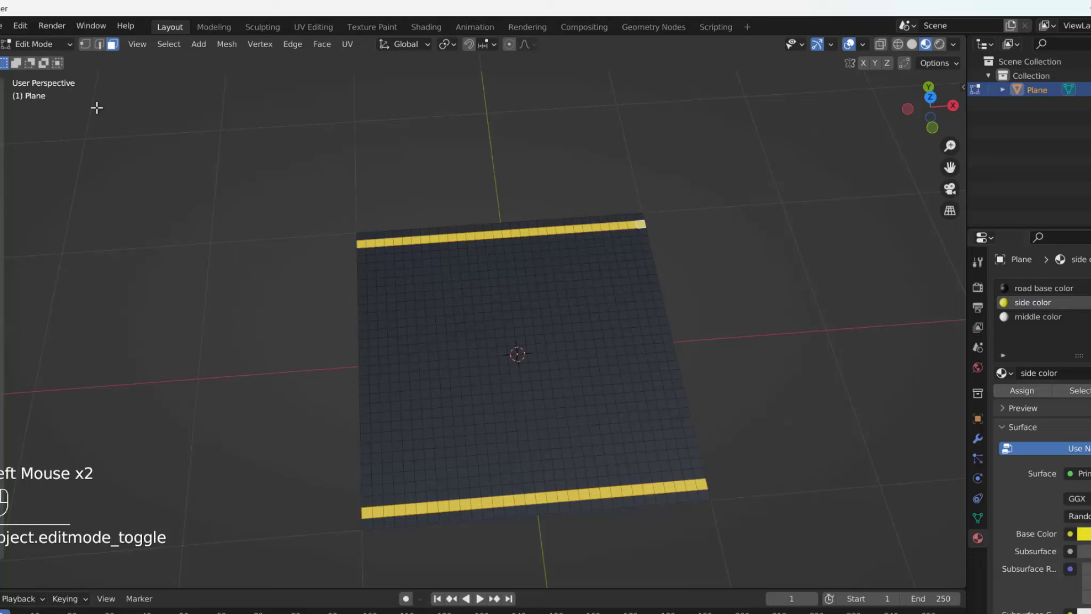
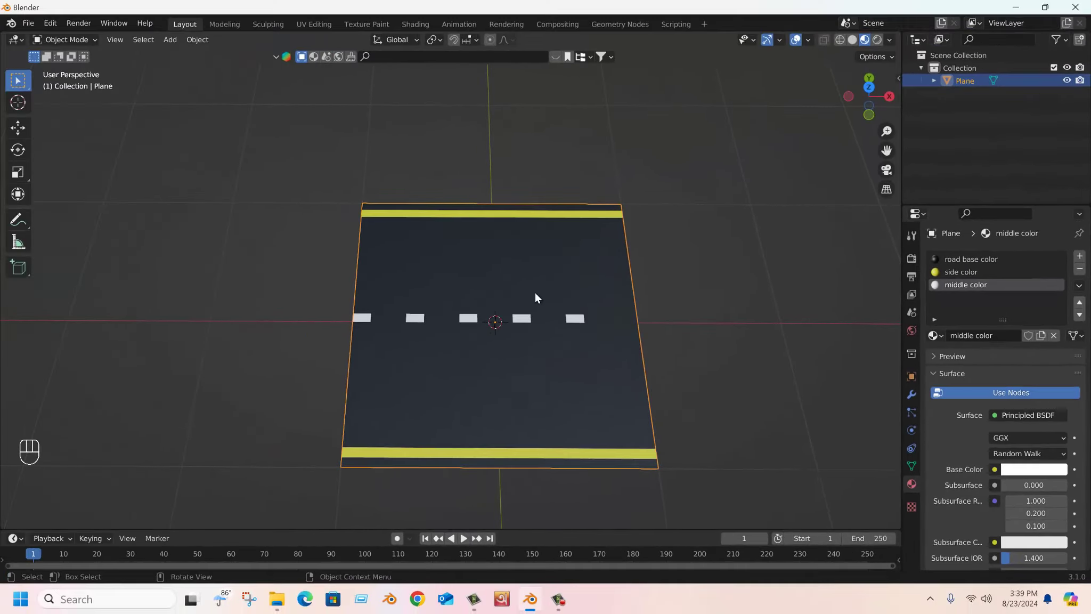
Add an Array modifier with Fixed Count 2 and Relative Offset X 1 to repeat the road piece
scroll(down, 3)
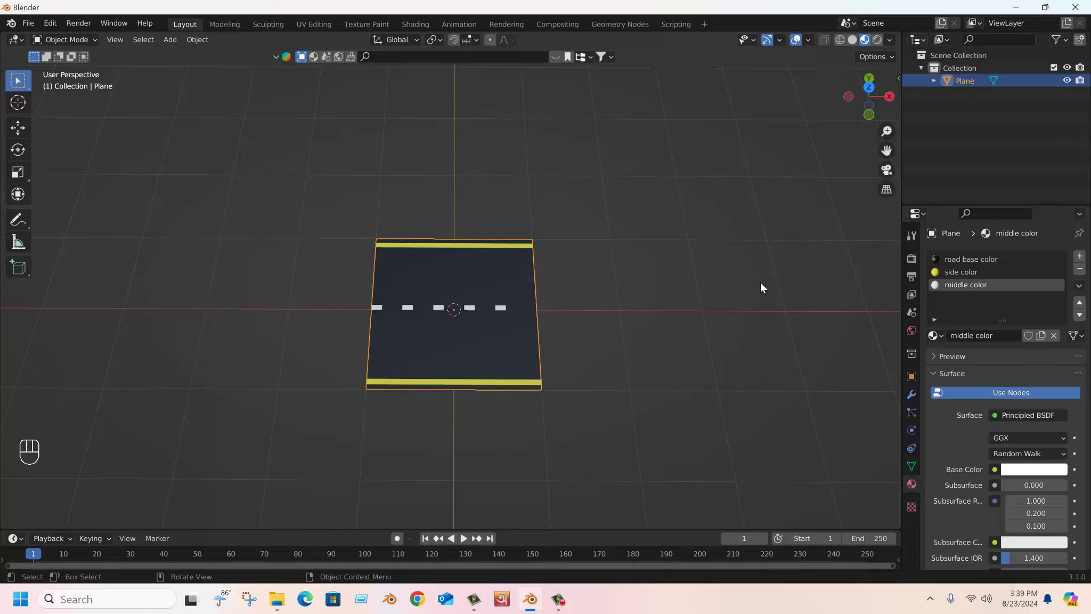
scroll(up, 3)
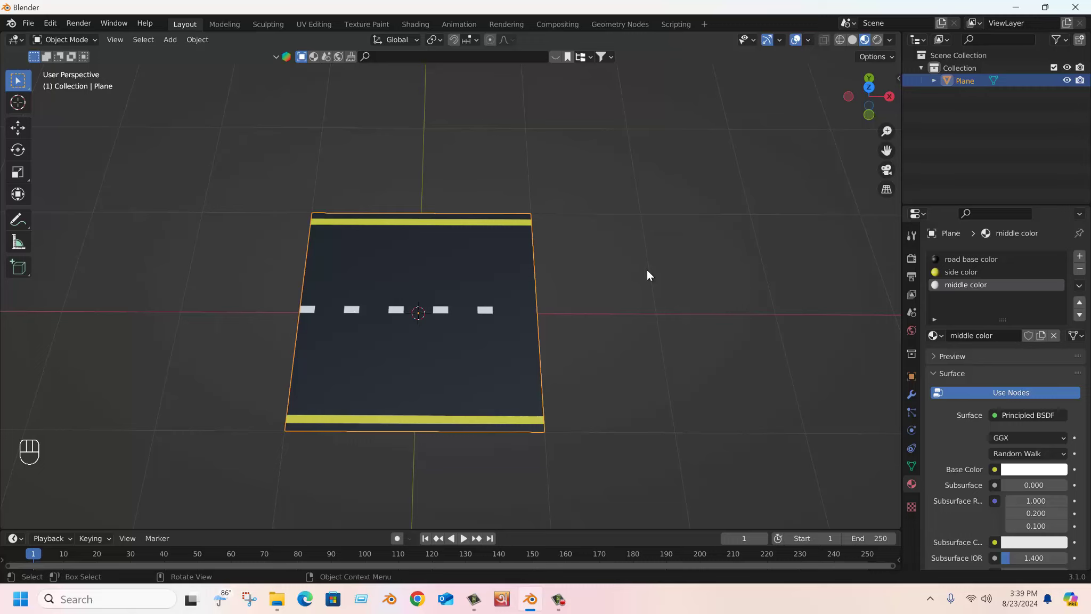
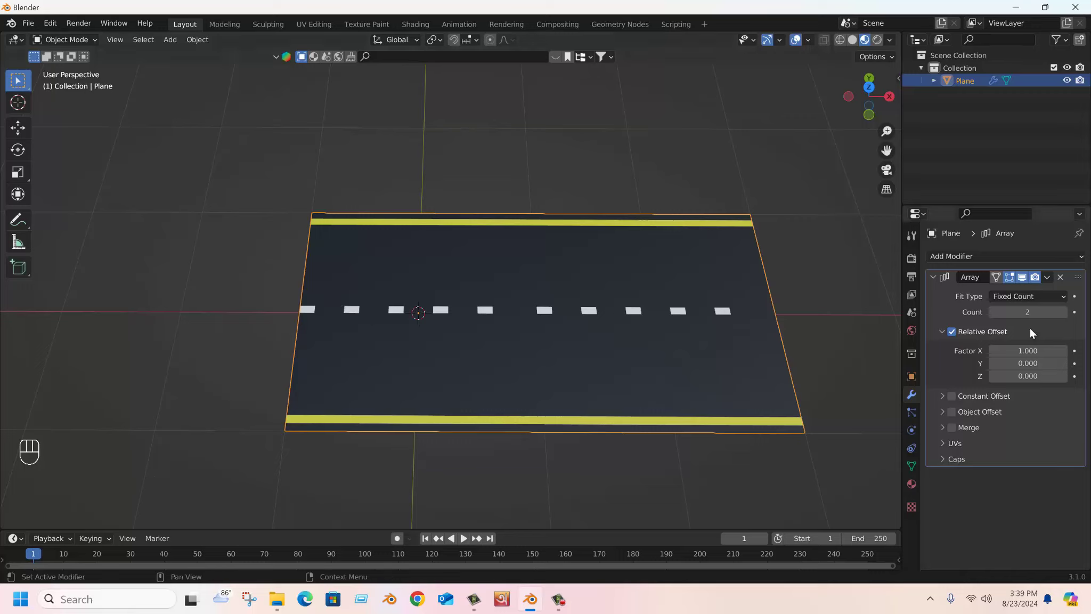
Raise the Array count and bring it back down to two road sections before adding the NURBS path
click(1050, 302)
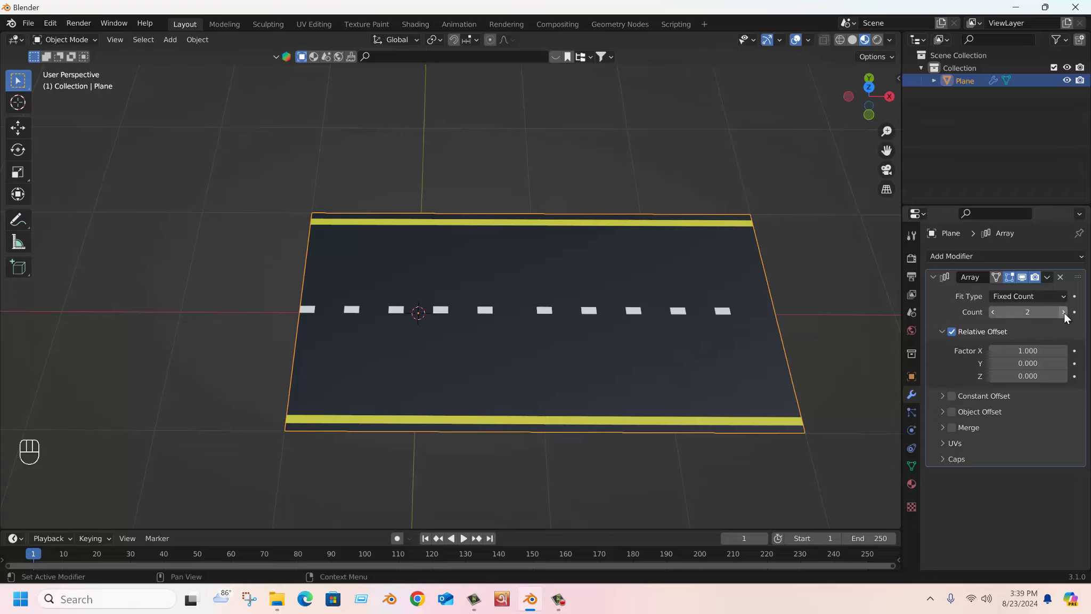
click(1068, 318)
scroll(down, 3)
click(1064, 315)
double_click(1064, 316)
click(1000, 317)
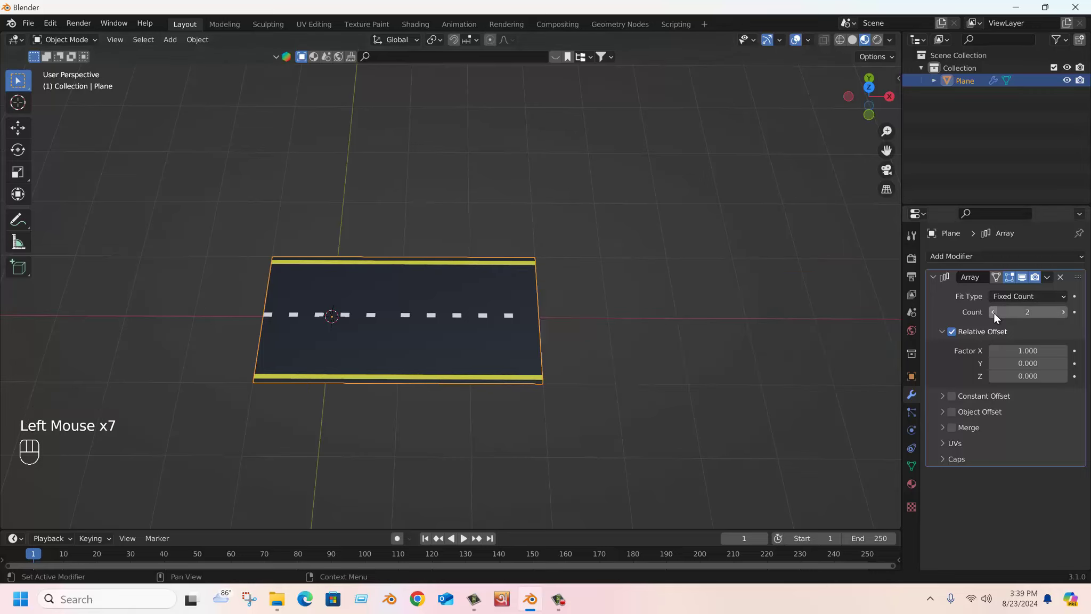
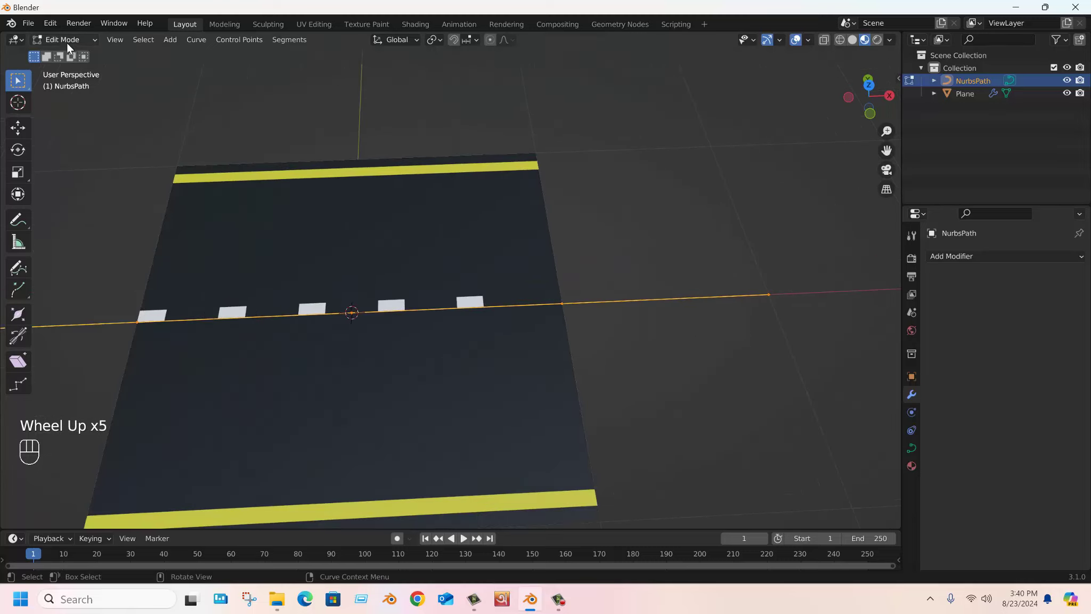
Leave the path's Edit Mode for Object Mode and close the Viewport Overlays popover
click(70, 48)
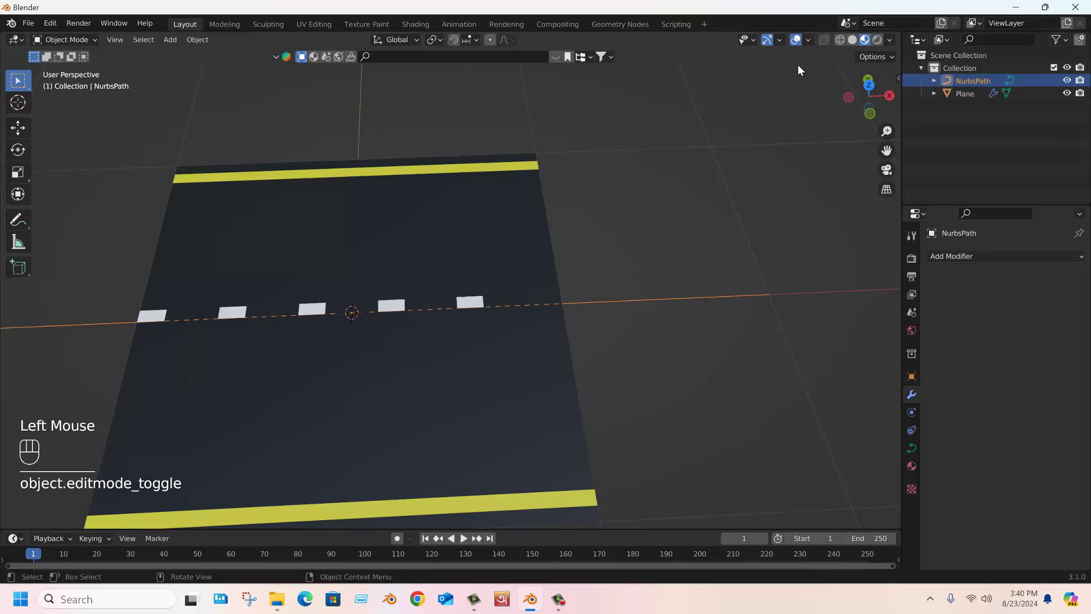
drag(811, 44, 813, 43)
drag(813, 43, 982, 26)
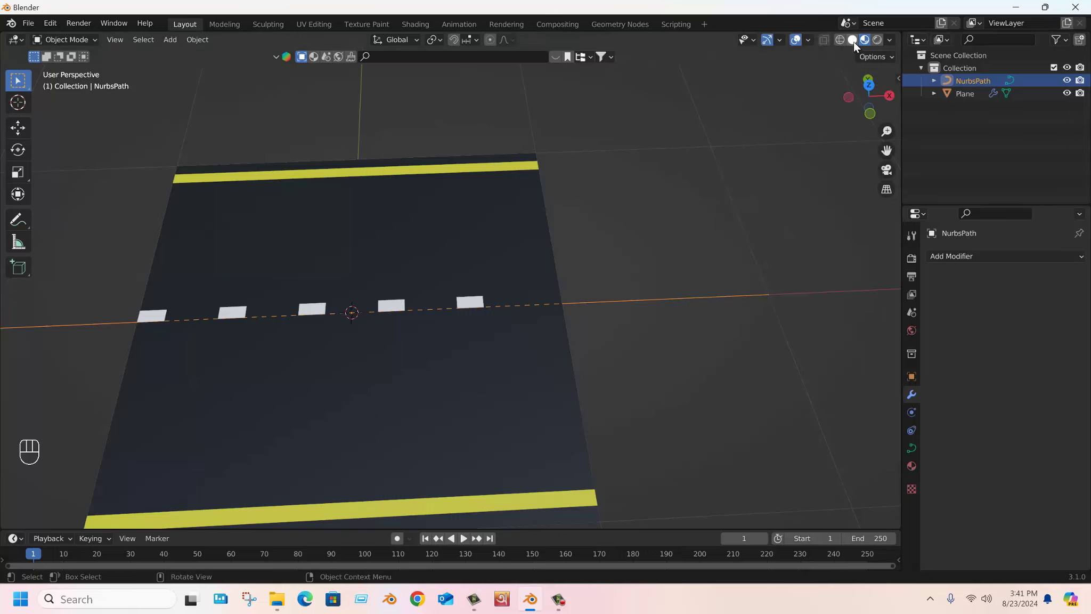
Set the road plane's Array modifier Fit Type to Fit Curve, working in Solid shading
click(861, 47)
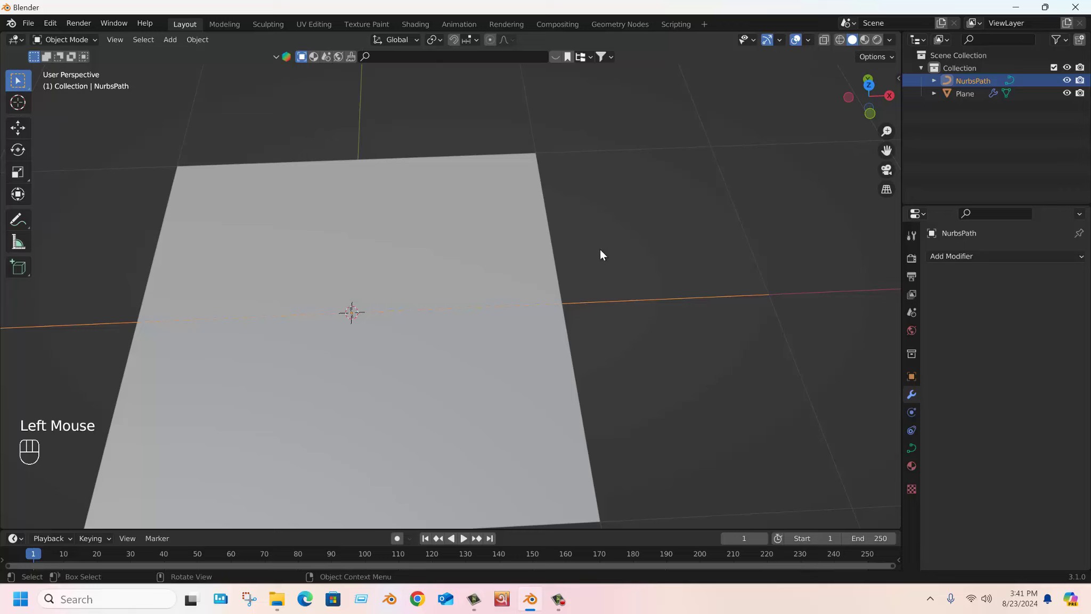
click(481, 203)
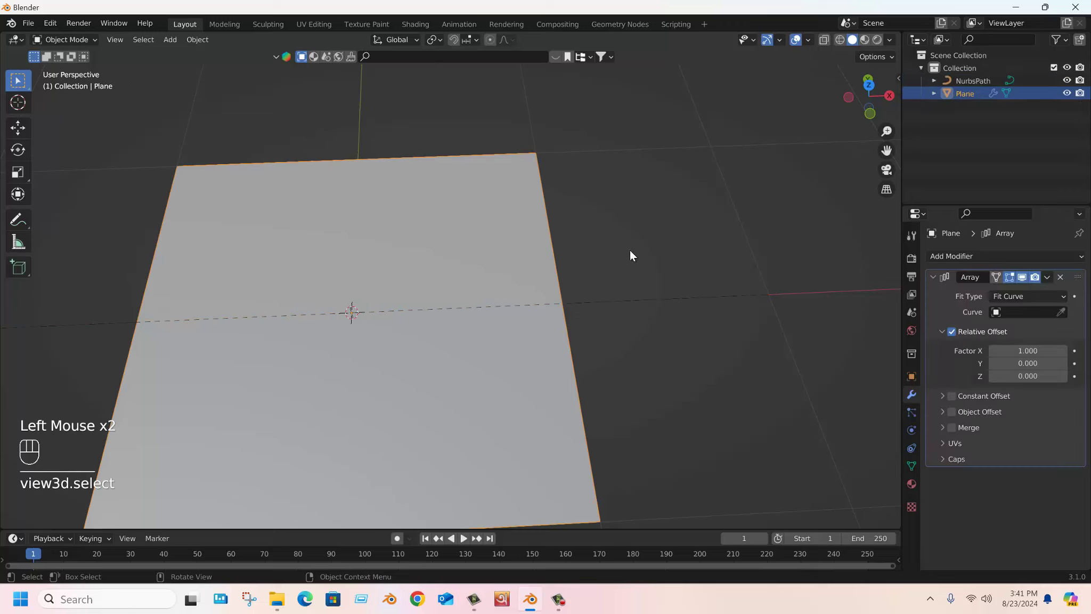
click(658, 325)
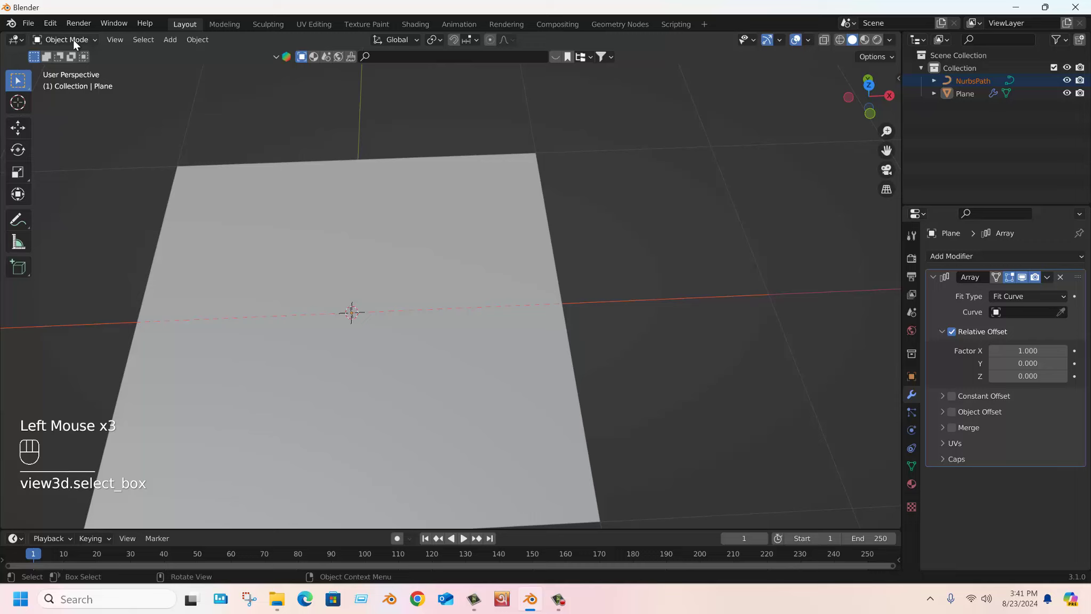
drag(813, 41, 869, 42)
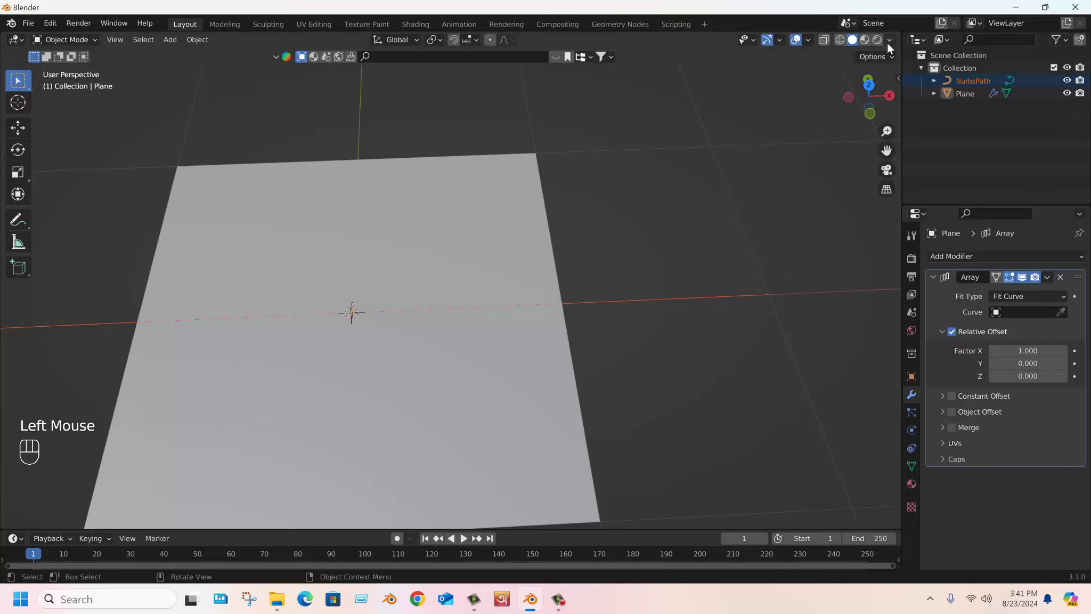
drag(892, 49, 778, 40)
drag(783, 47, 834, 48)
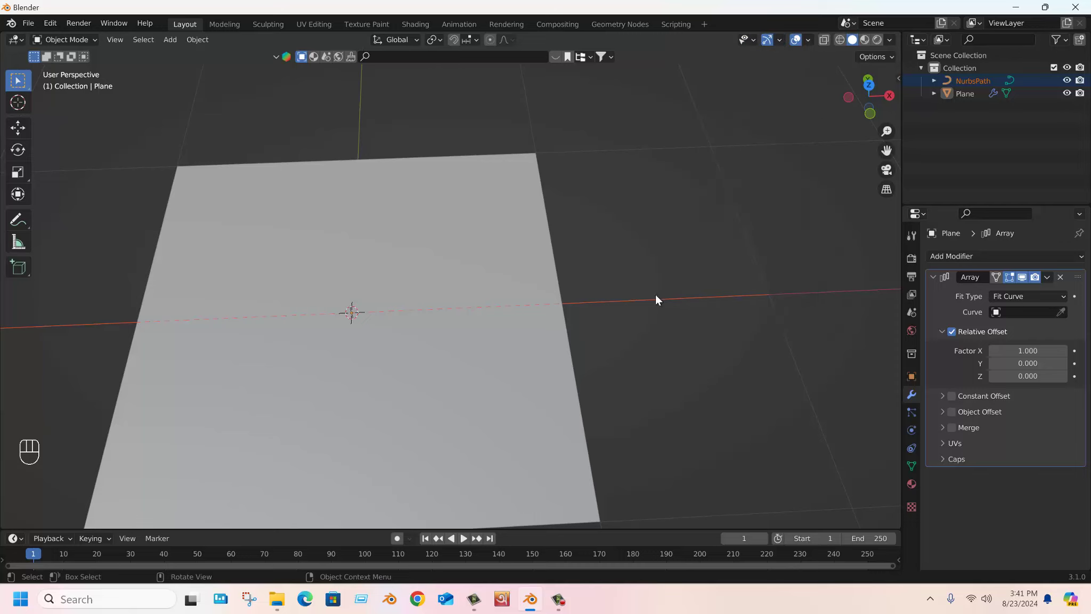
scroll(down, 3)
scroll(up, 3)
scroll(down, 3)
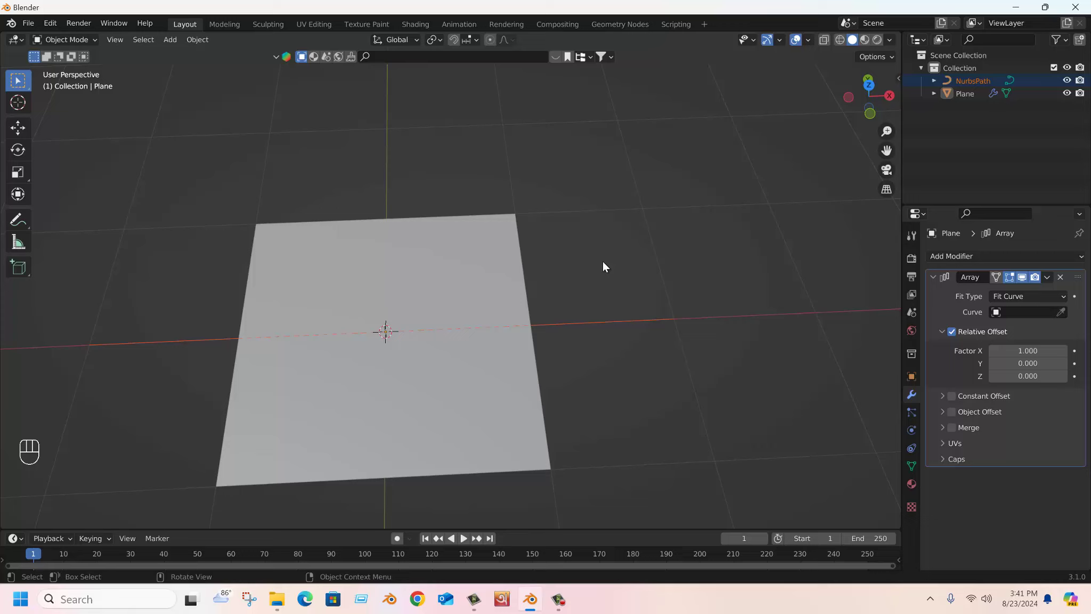
click(423, 241)
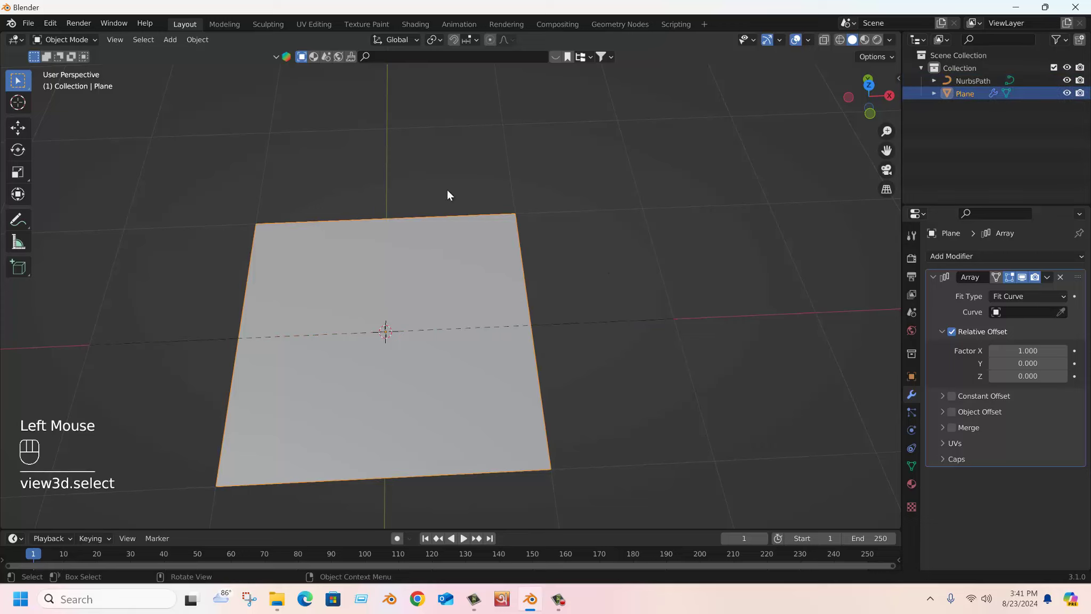
Return the viewport to Material Preview so the road shows black, yellow and white
click(868, 47)
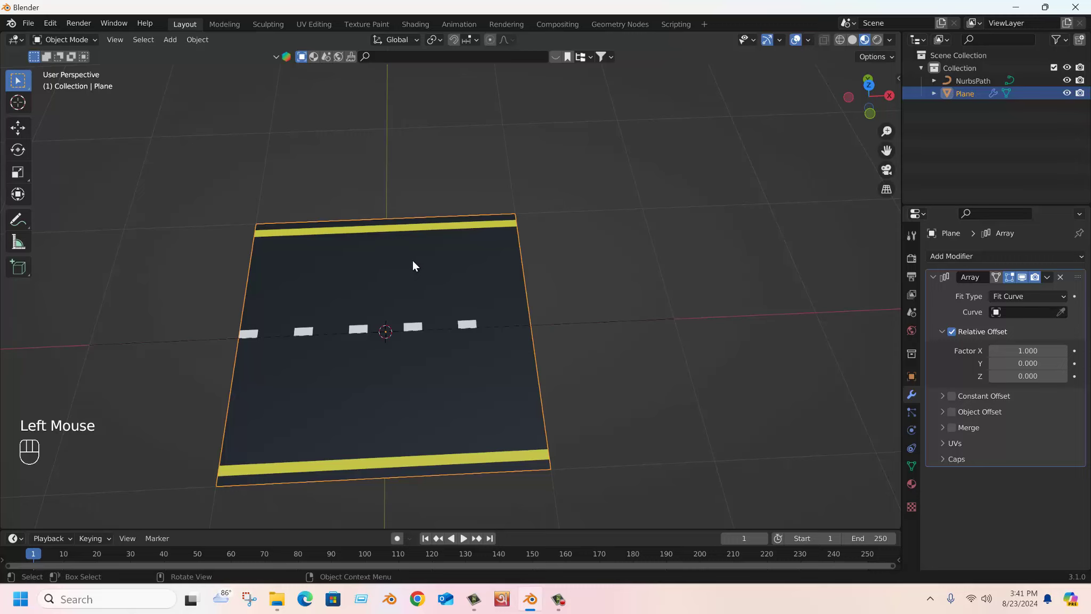
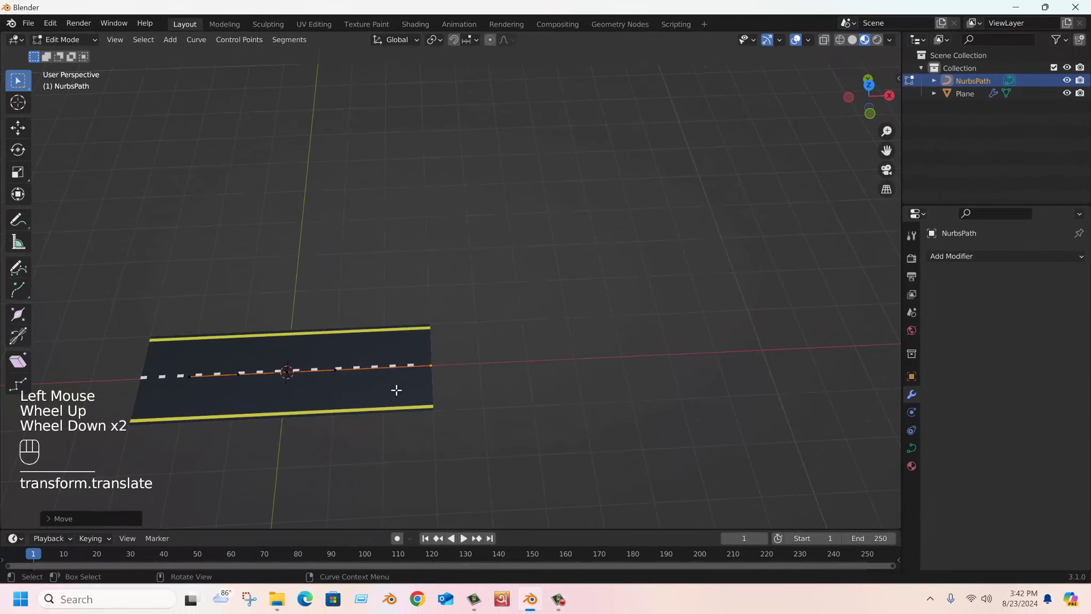
Move the selected path control points along the X axis to stretch the road
scroll(down, 3)
scroll(up, 3)
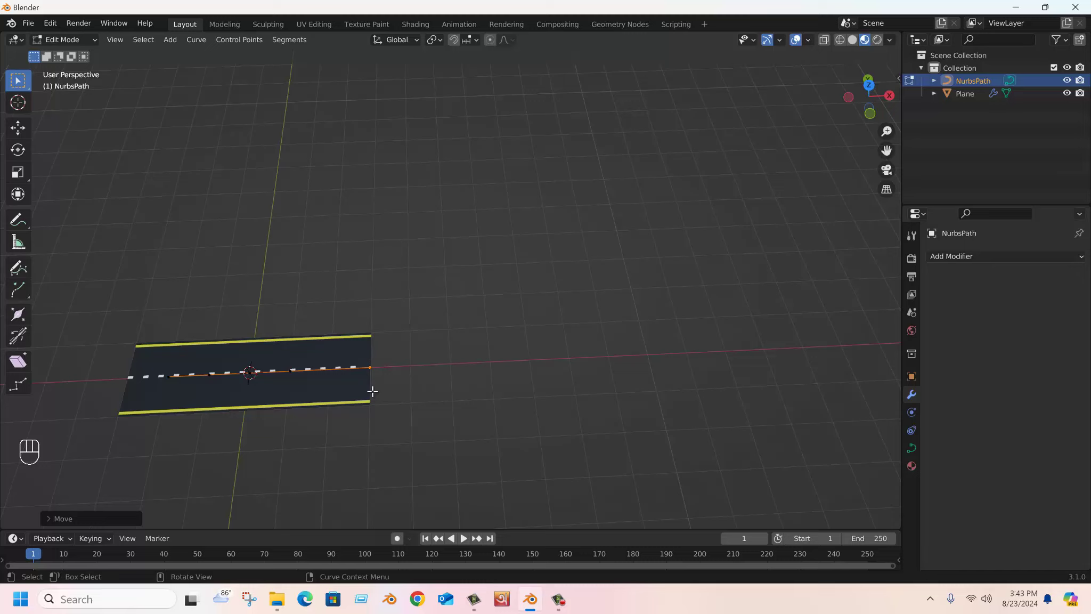
key(g)
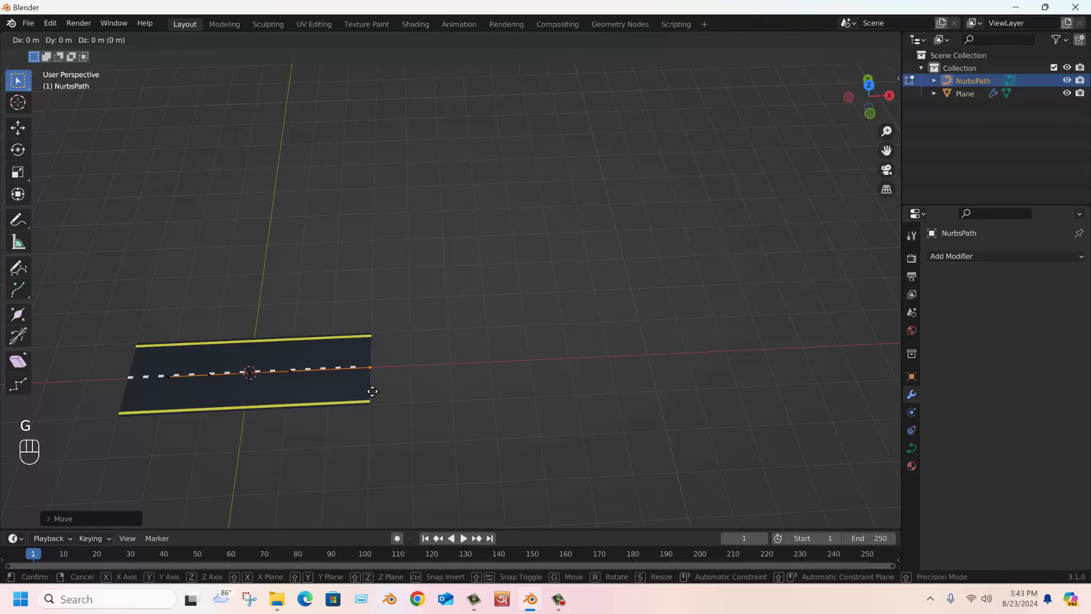
key(x)
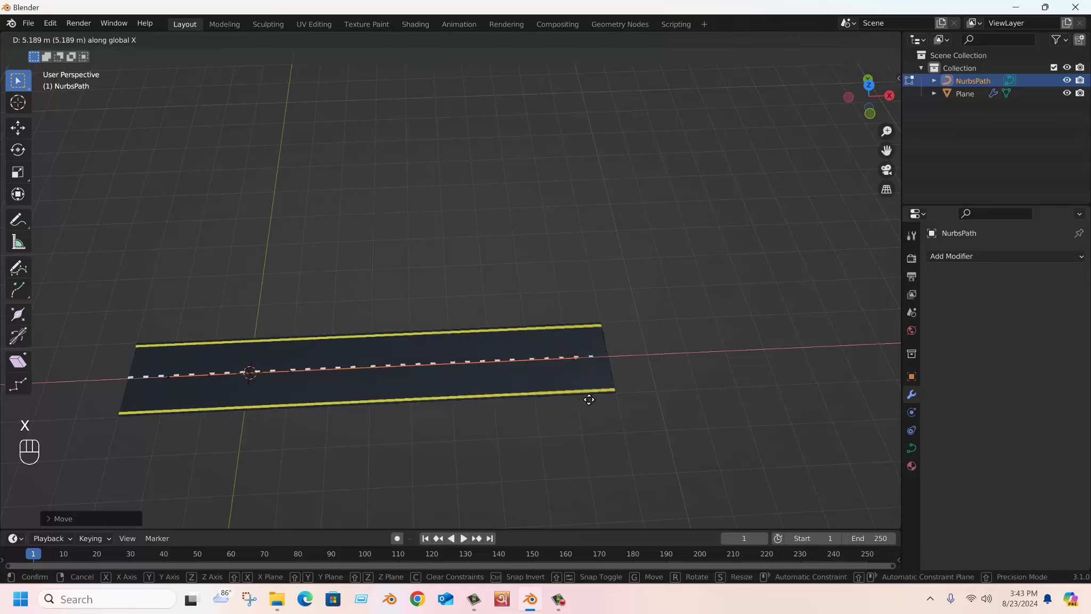
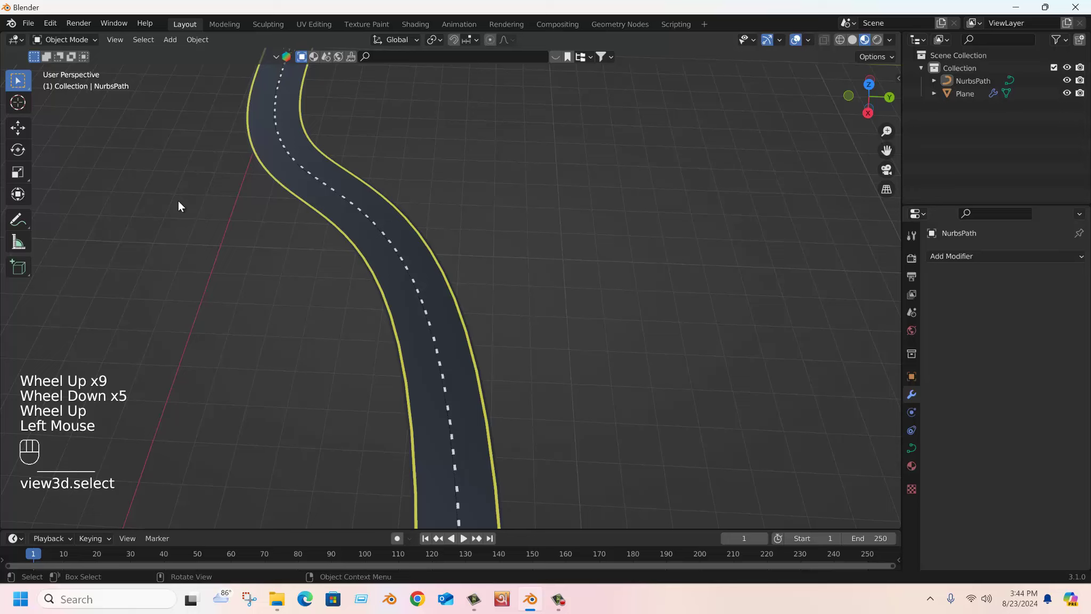
scroll(up, 3)
drag(332, 282, 458, 266)
scroll(down, 3)
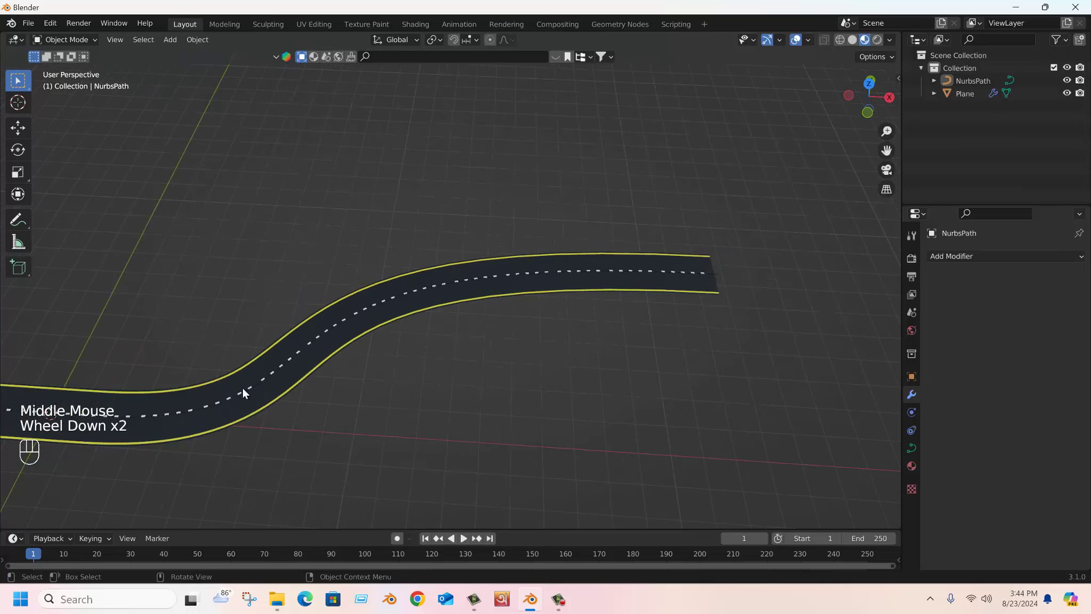
scroll(up, 3)
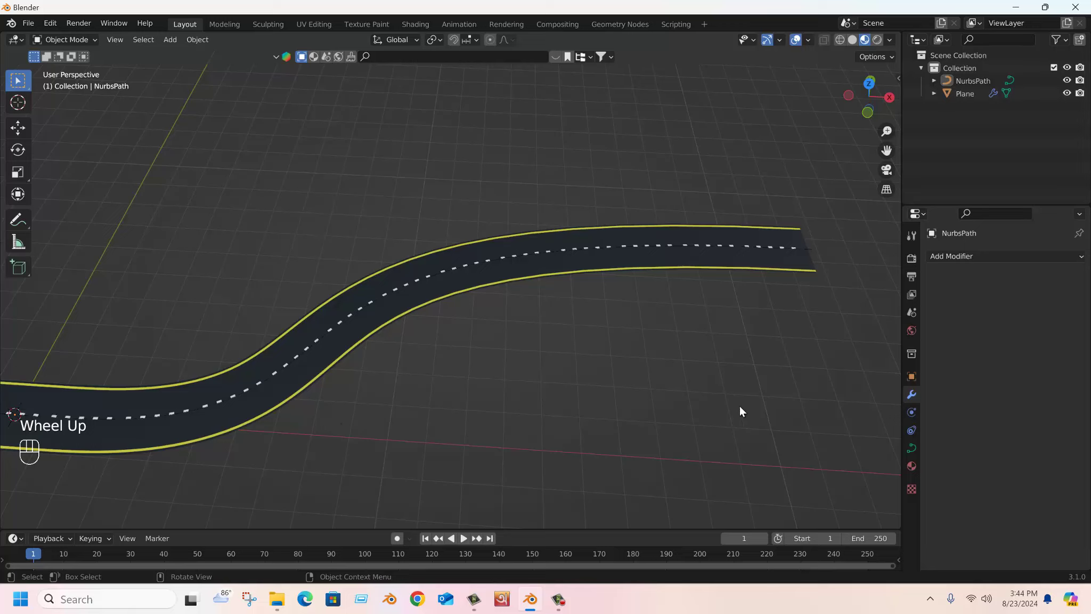